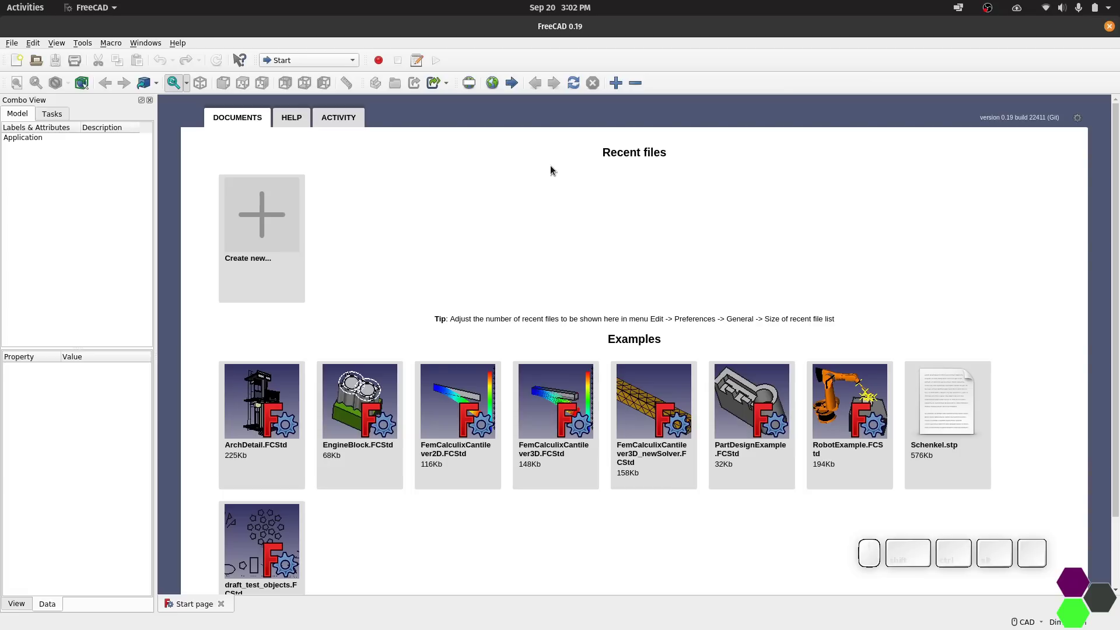
# Review the General preferences, then start saving the empty document under a new name.
pyautogui.click(44, 44)
pyautogui.scroll(3)
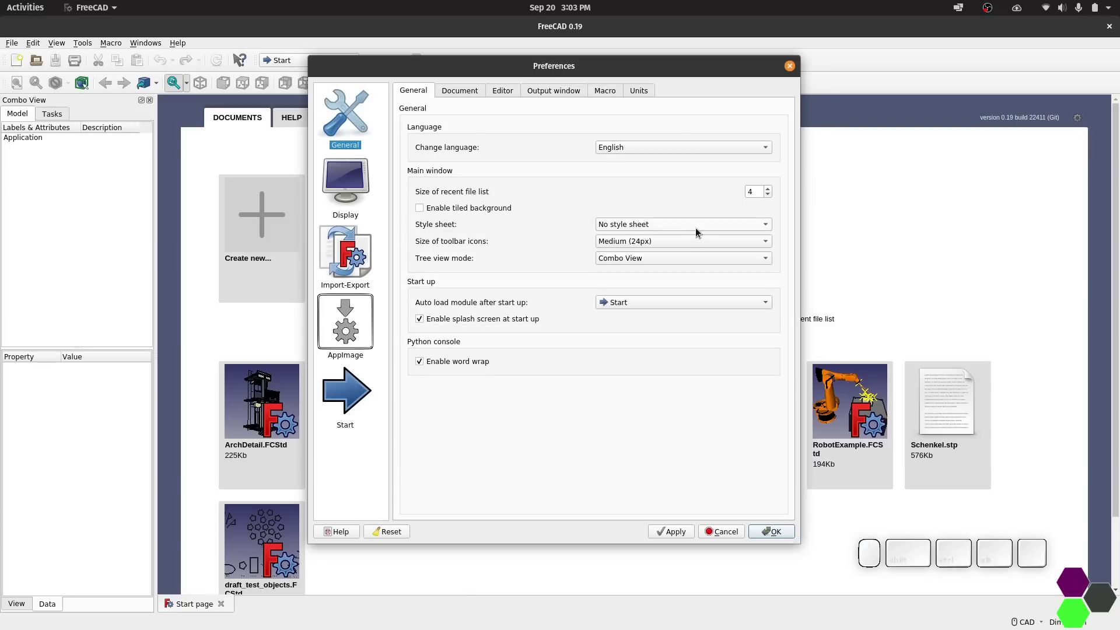
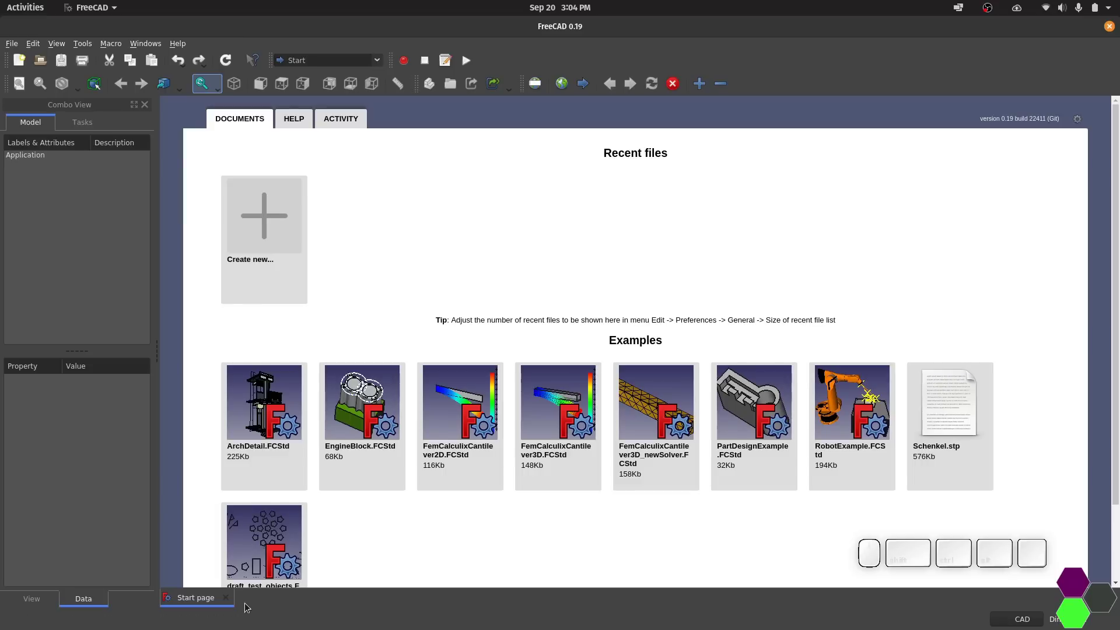
pyautogui.click(226, 600)
# Save the document as 'FreeCAD Demo 01' and switch to the Part Design workbench.
pyautogui.click(21, 68)
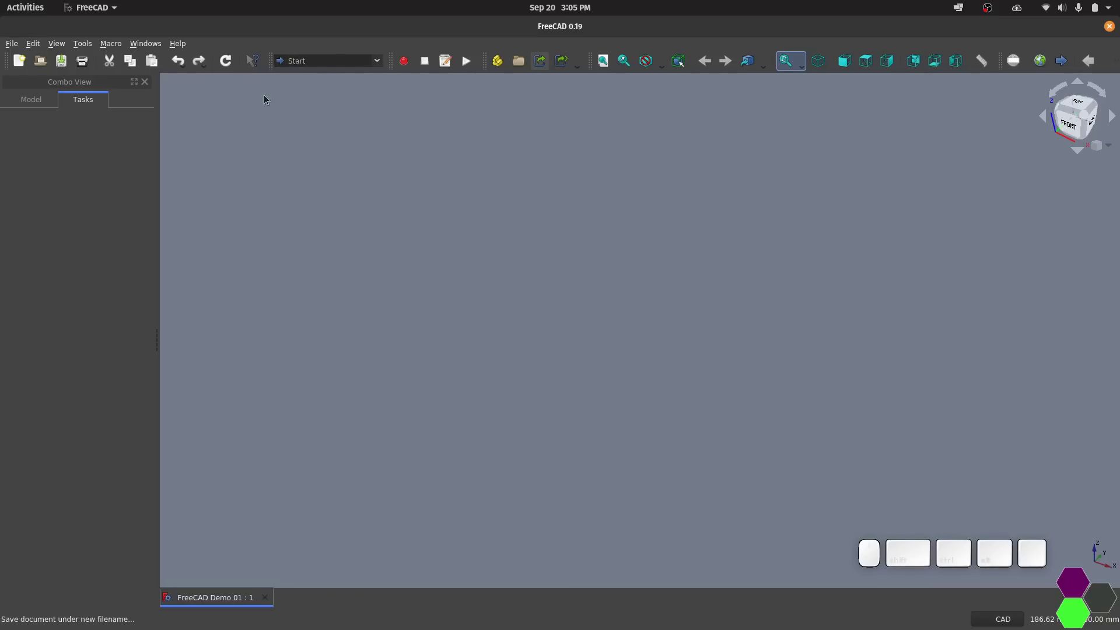
pyautogui.click(377, 65)
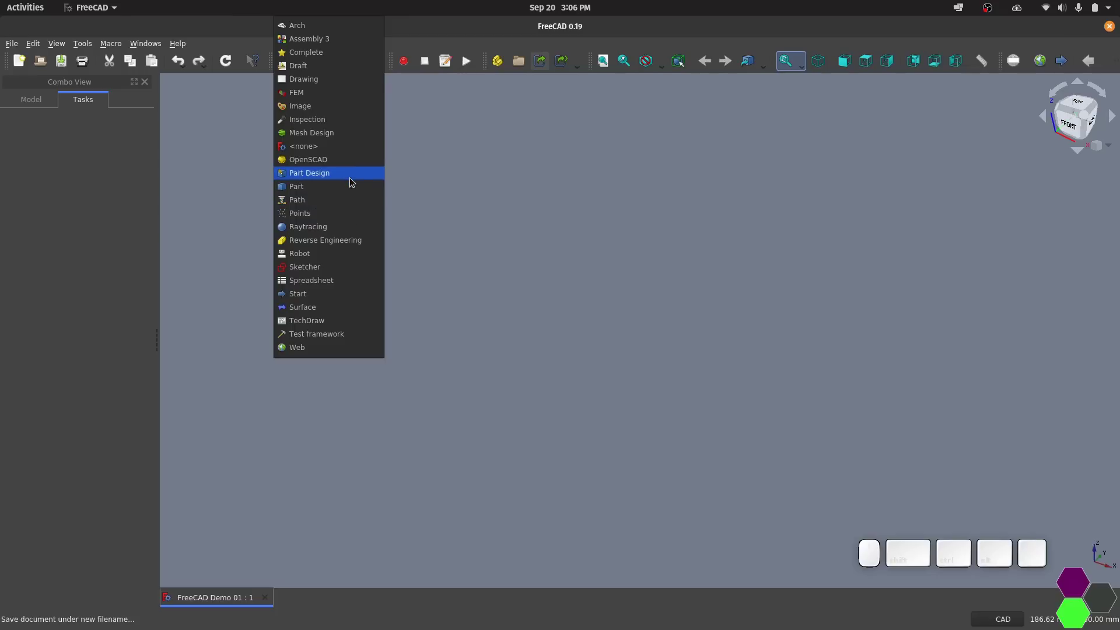
pyautogui.click(352, 181)
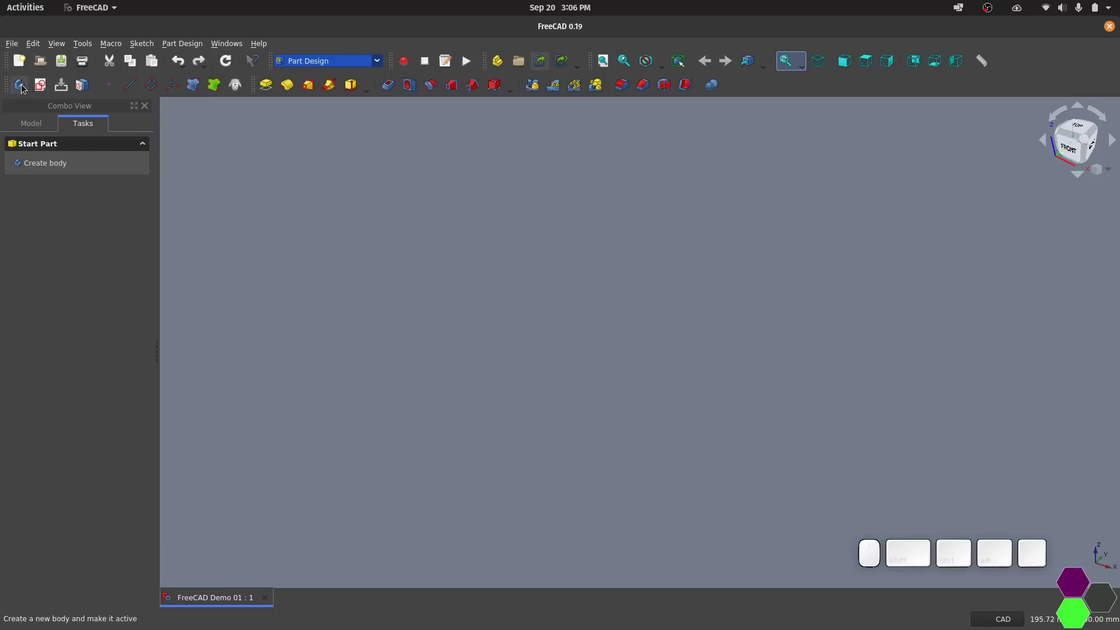
# Create a new active Body and show it with its Origin in the Model tree.
pyautogui.click(24, 90)
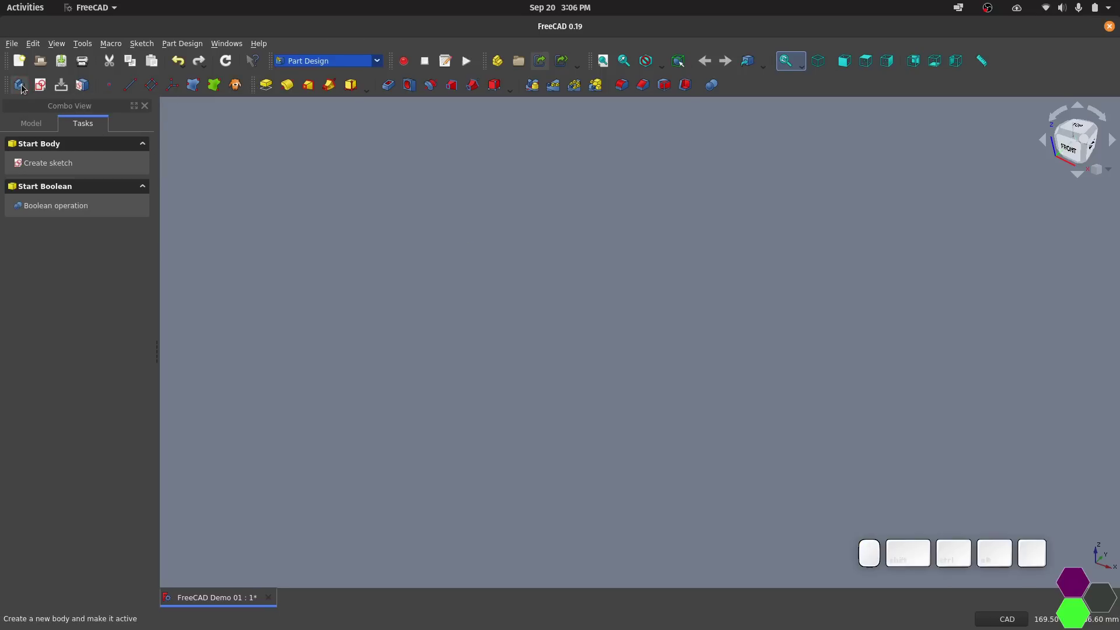
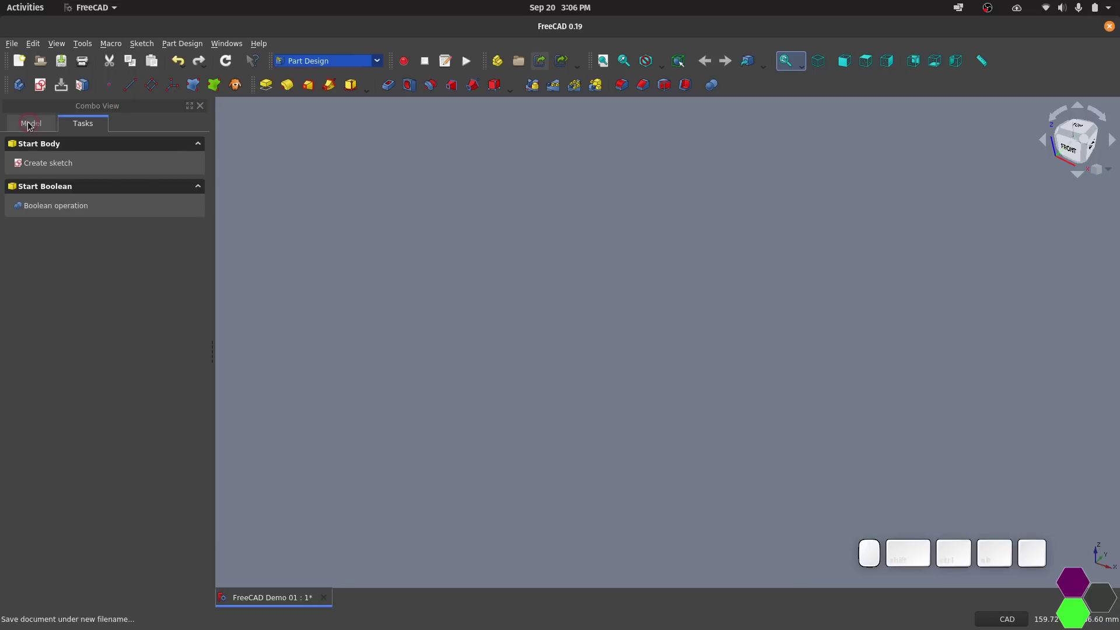
pyautogui.click(34, 124)
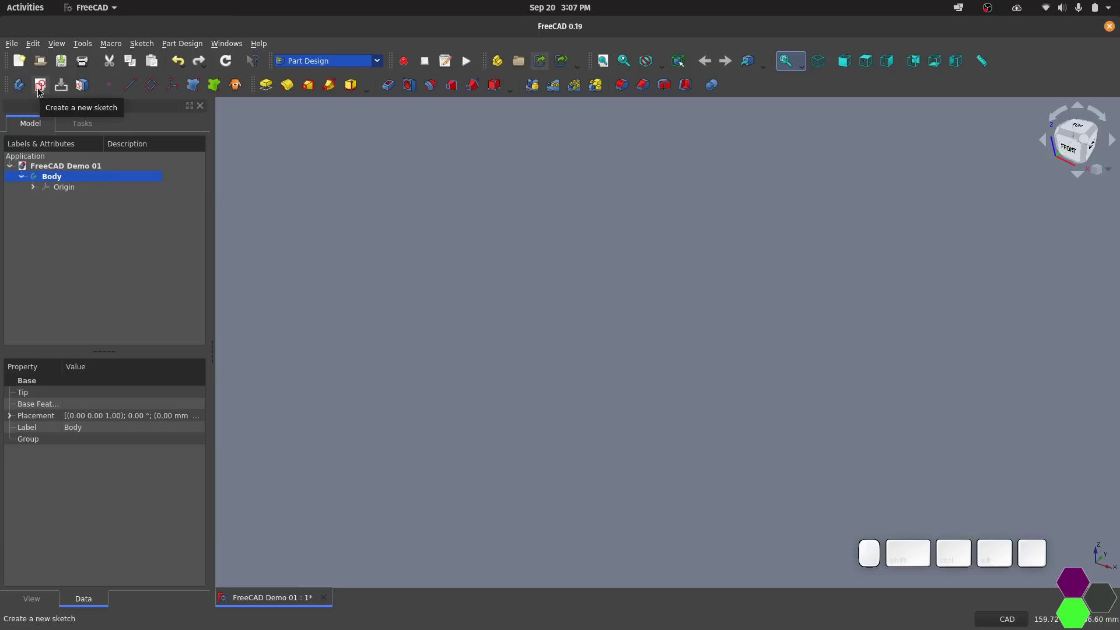
# Start a new sketch on the Body's XY_Plane and stay in the Sketcher.
pyautogui.click(42, 92)
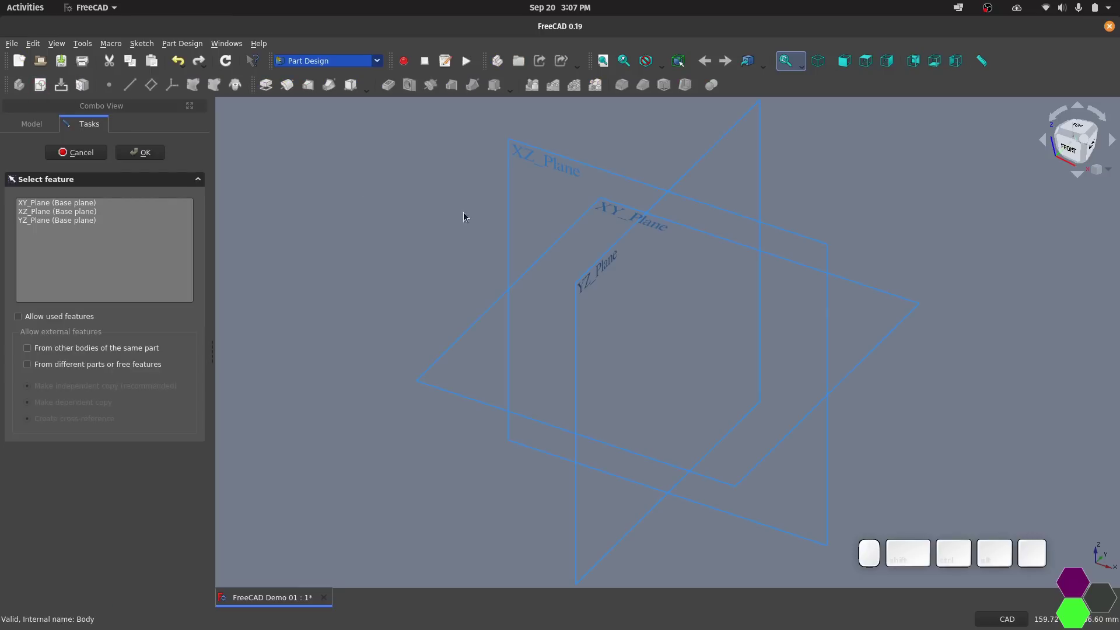
pyautogui.click(617, 215)
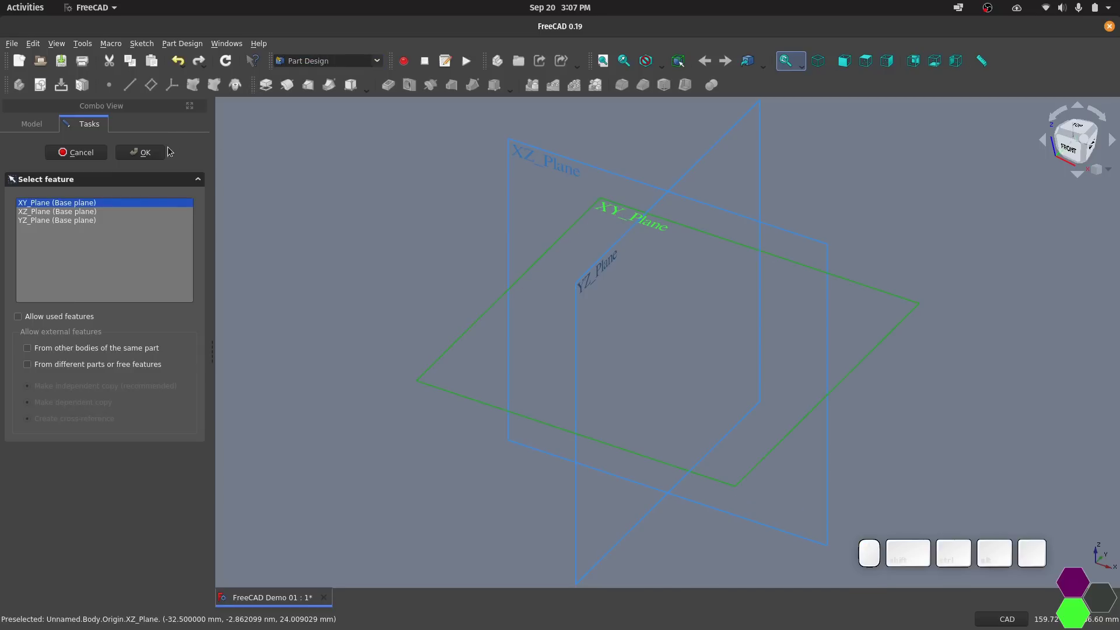
pyautogui.click(154, 153)
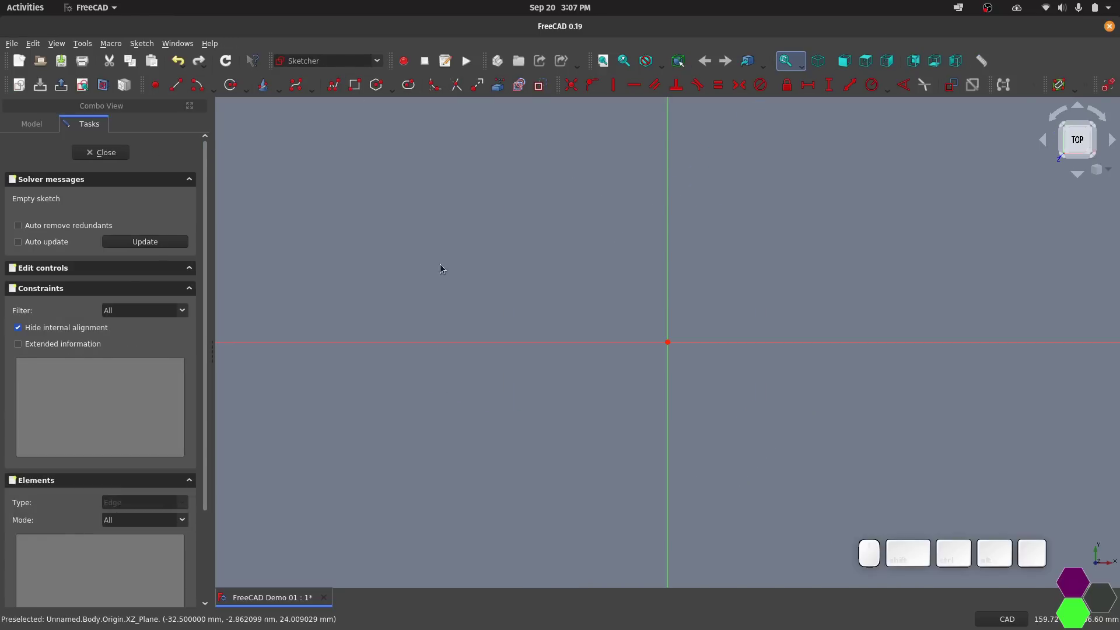
pyautogui.click(342, 64)
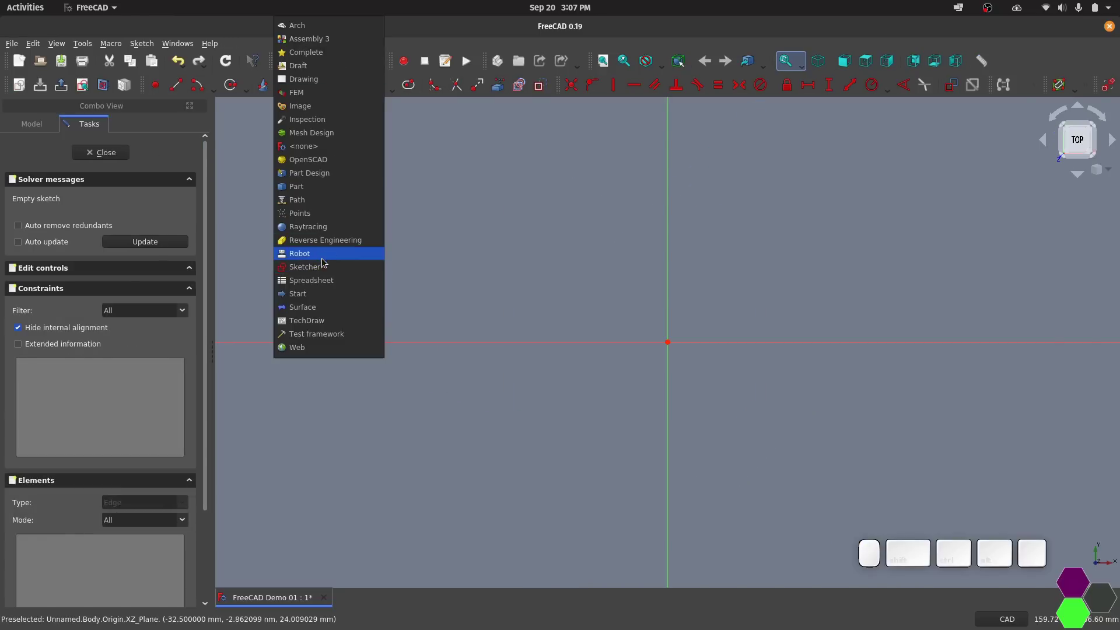
pyautogui.click(638, 251)
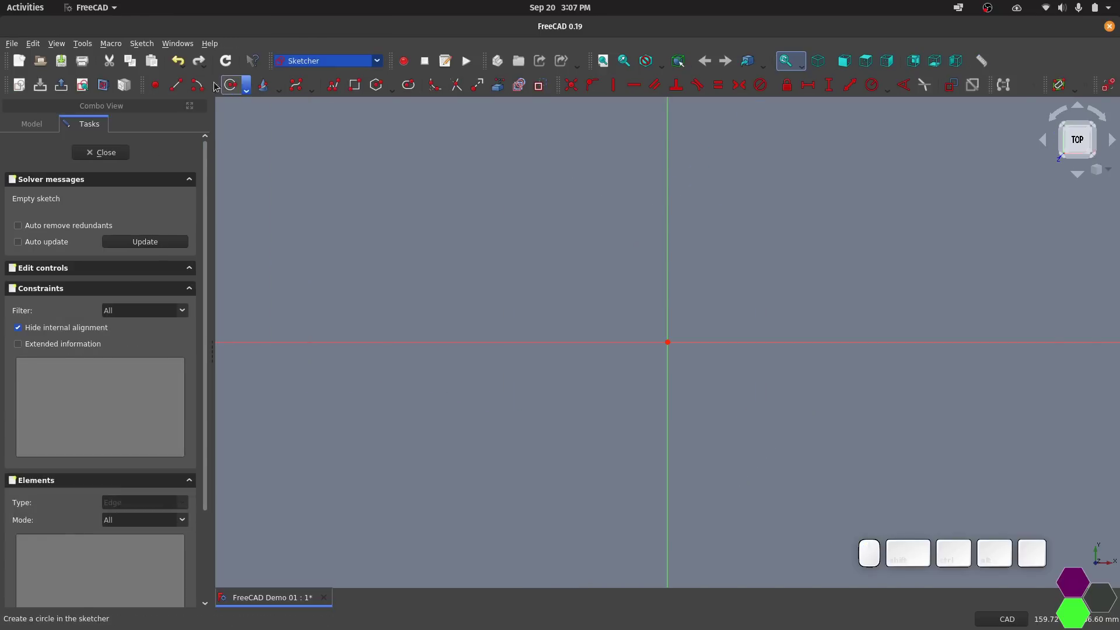
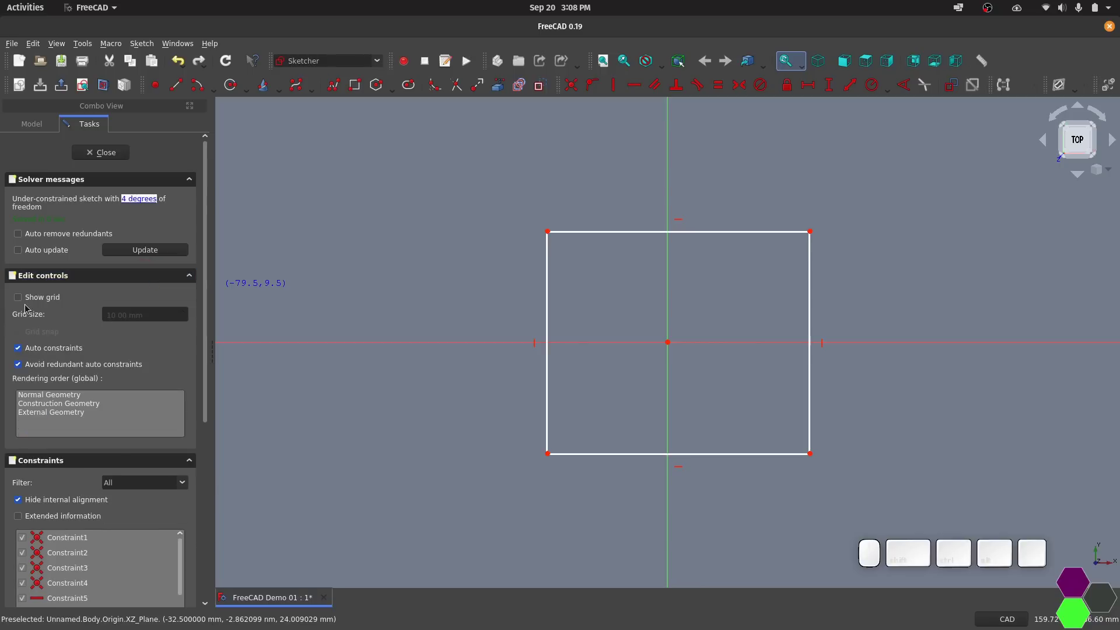
# Turn on the sketch grid behind the rectangle around the origin.
pyautogui.click(40, 302)
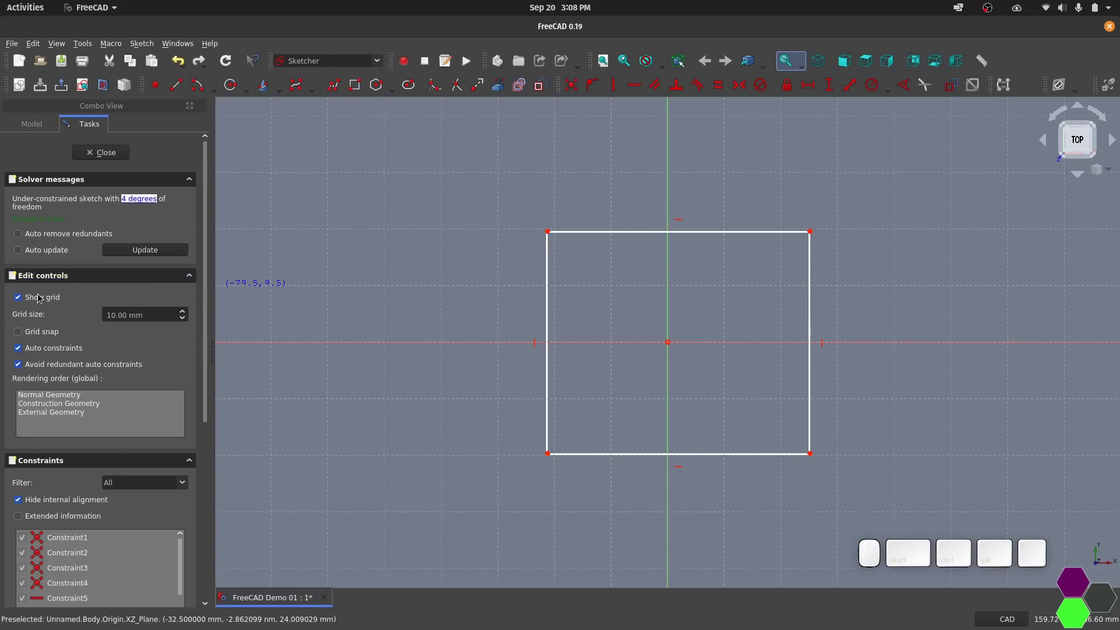
pyautogui.click(49, 339)
pyautogui.click(49, 338)
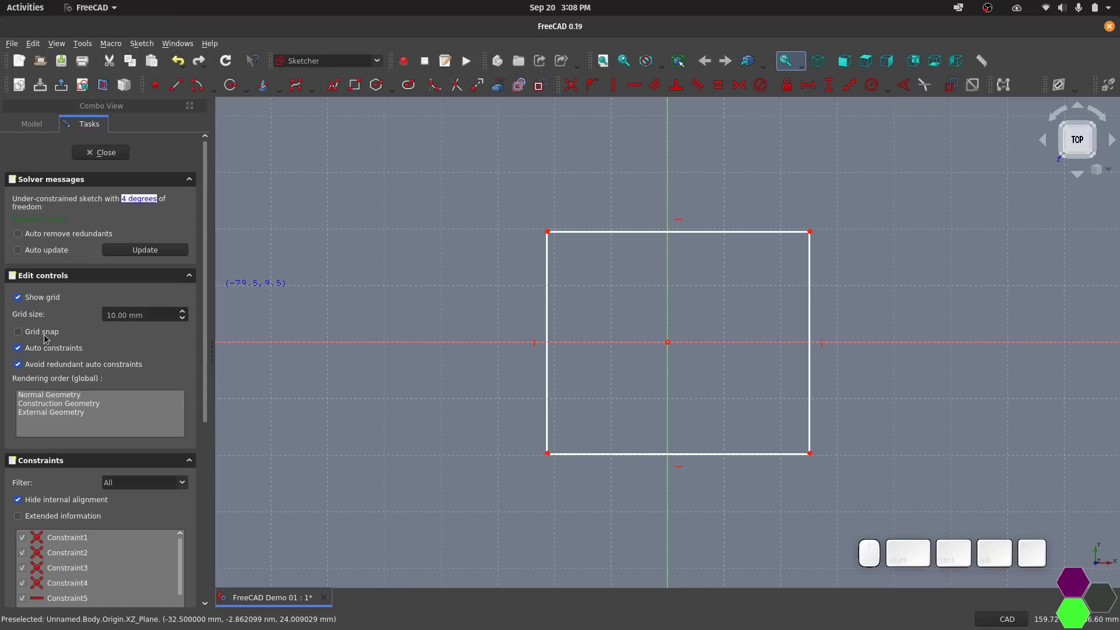
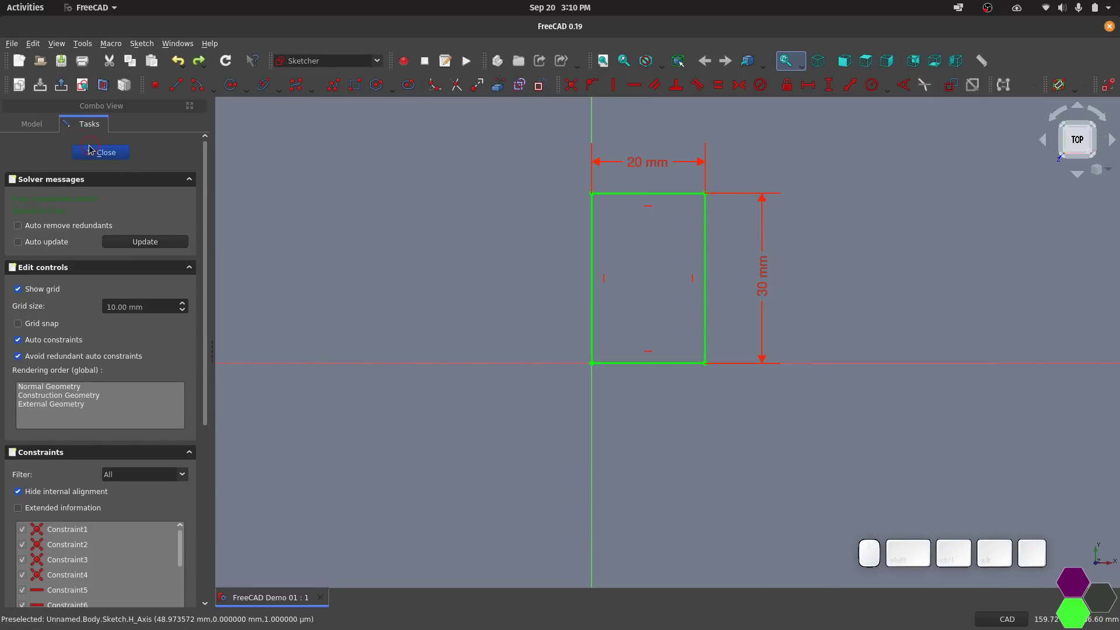
pyautogui.click(93, 148)
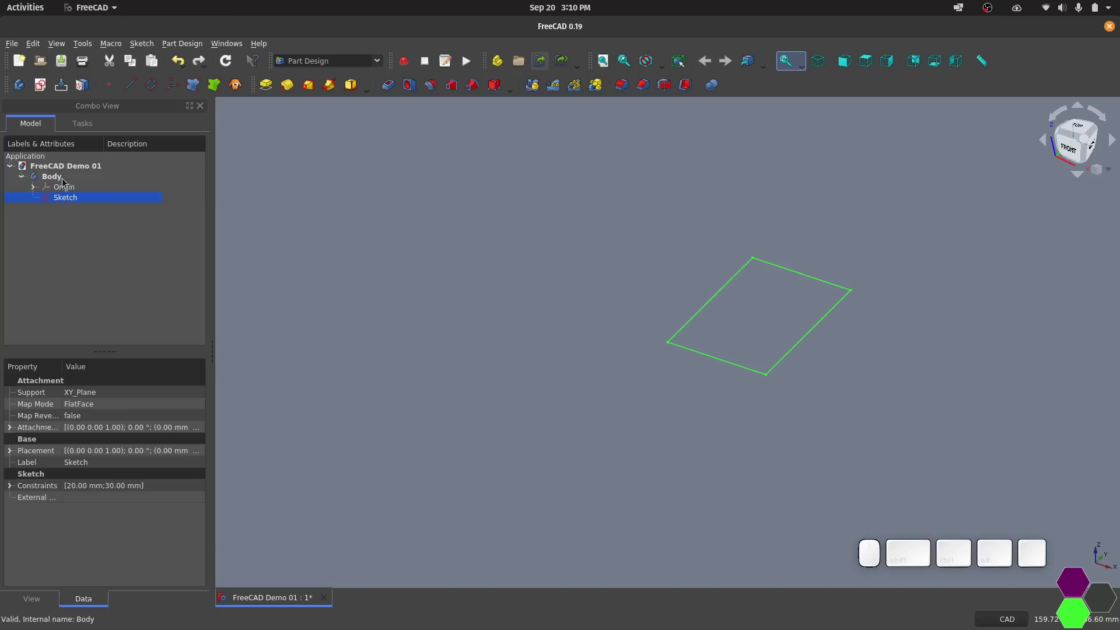
pyautogui.click(64, 204)
pyautogui.click(64, 198)
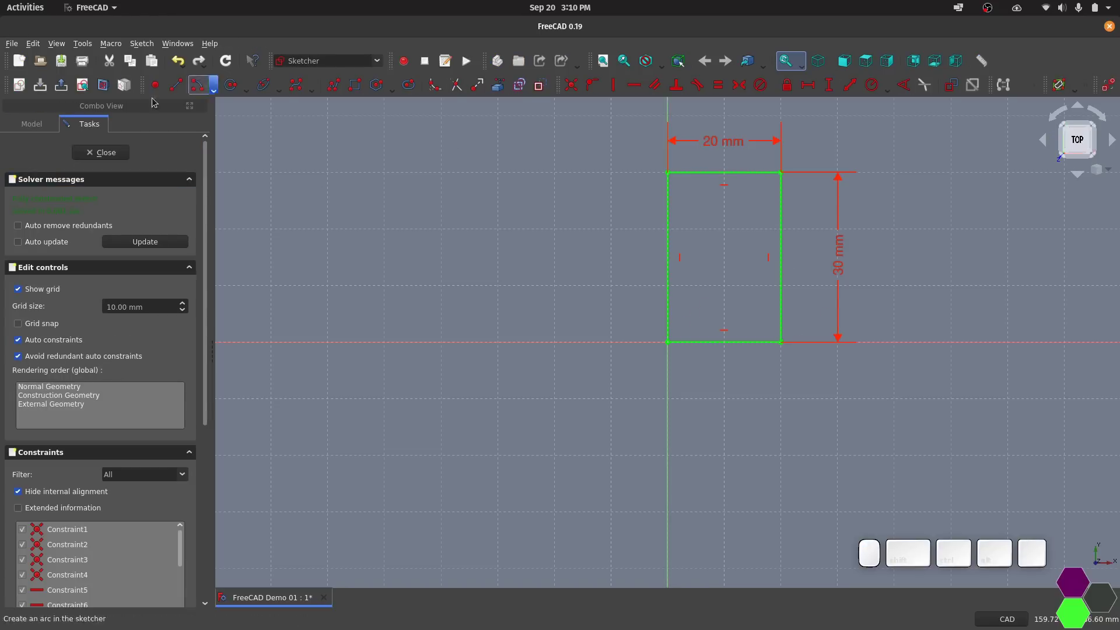
pyautogui.click(107, 151)
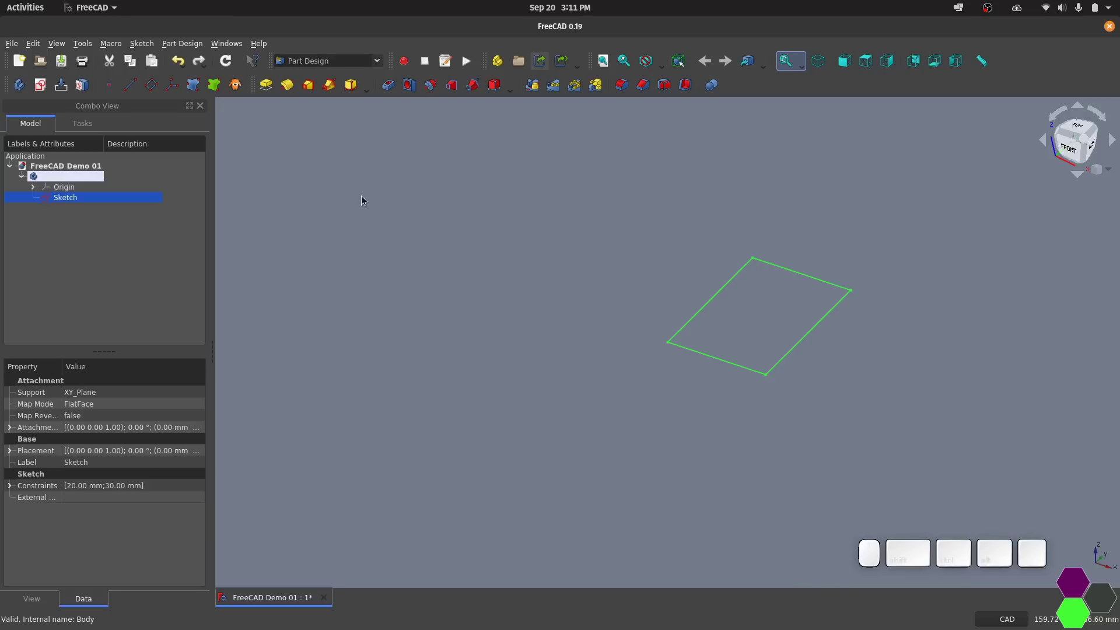
# Select the rectangle sketch and try extruding it into a solid block.
pyautogui.middleClick(422, 247)
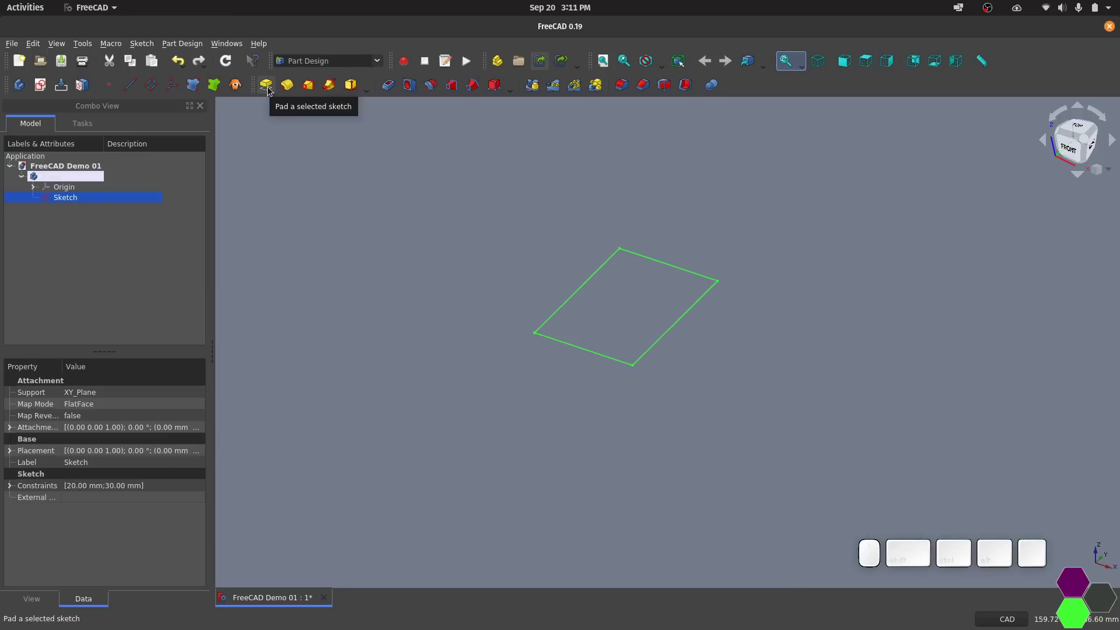
pyautogui.click(271, 90)
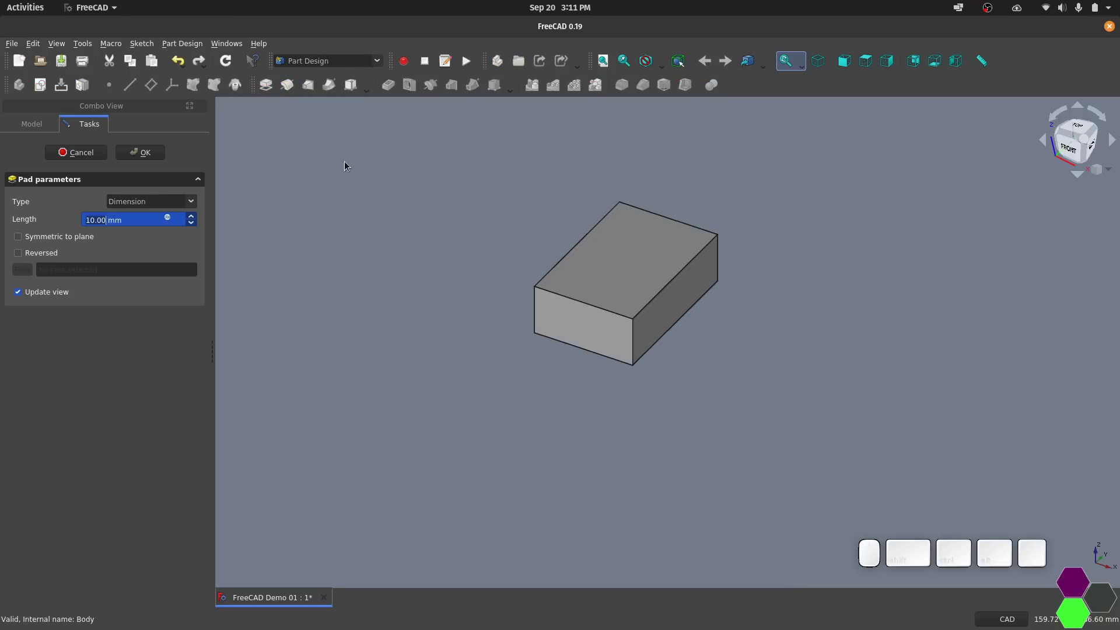
pyautogui.click(105, 157)
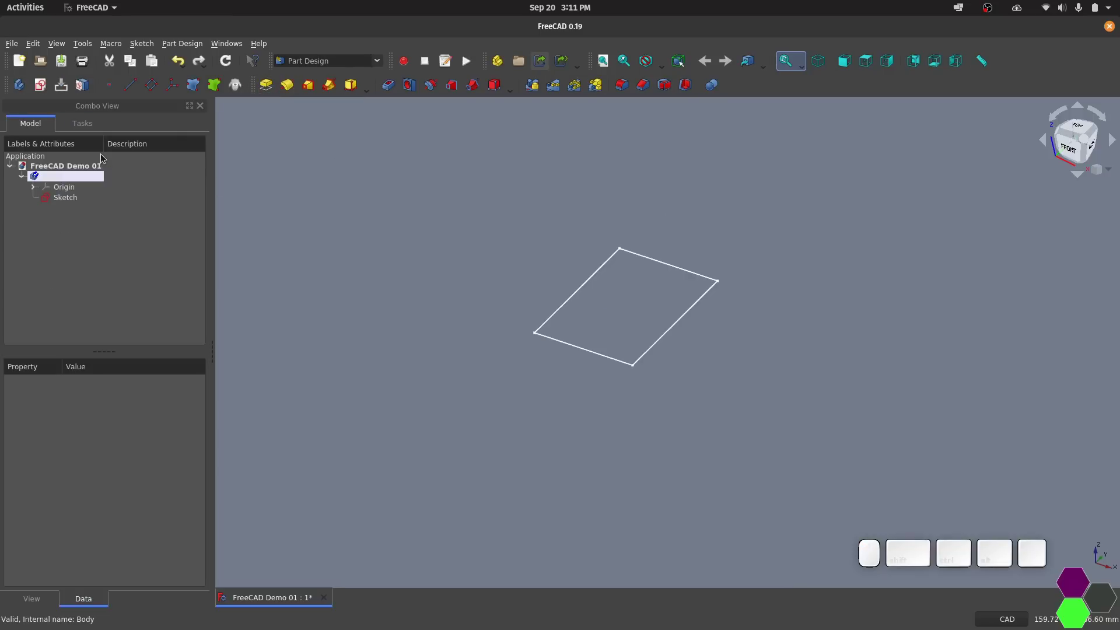
pyautogui.middleClick(427, 243)
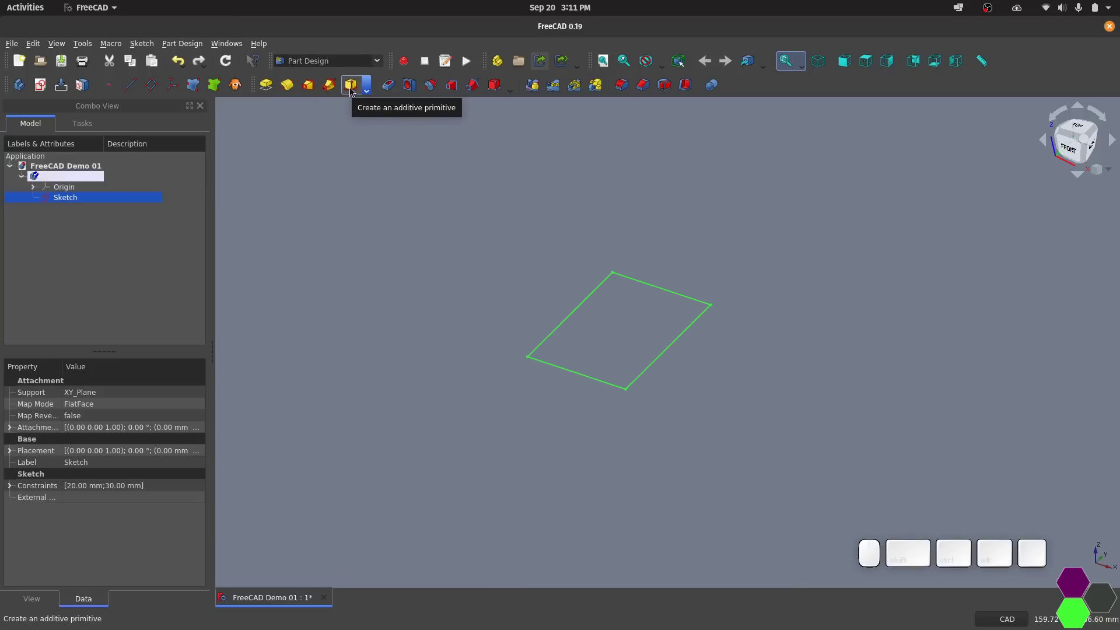
pyautogui.click(372, 91)
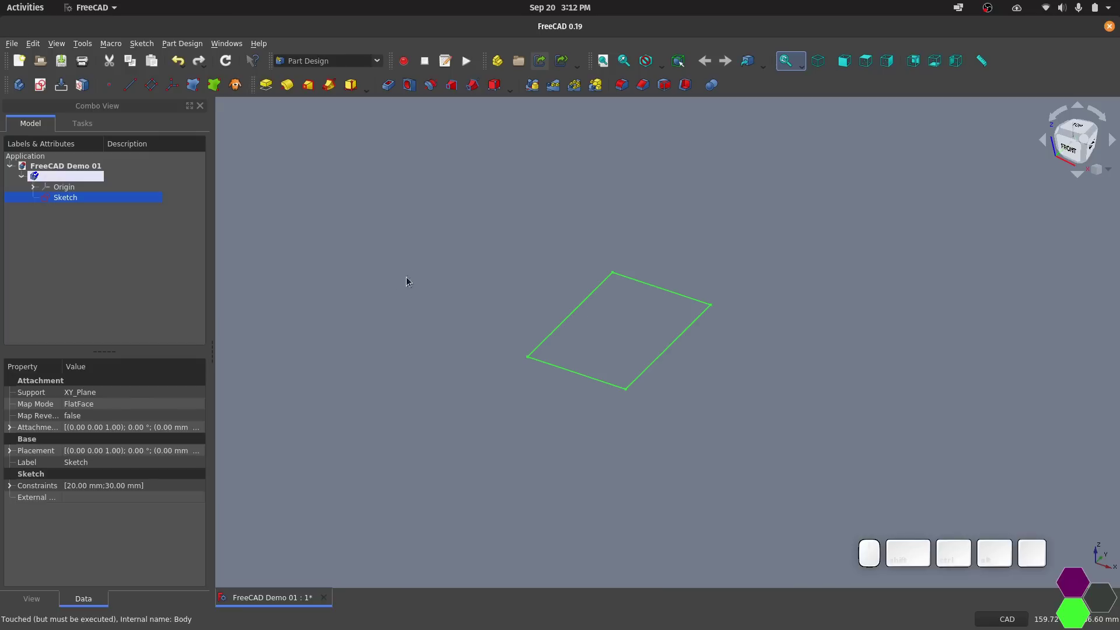
# Try a partial Revolution of the sketch, then Pad it into a block and expand Pad in the tree.
pyautogui.click(287, 91)
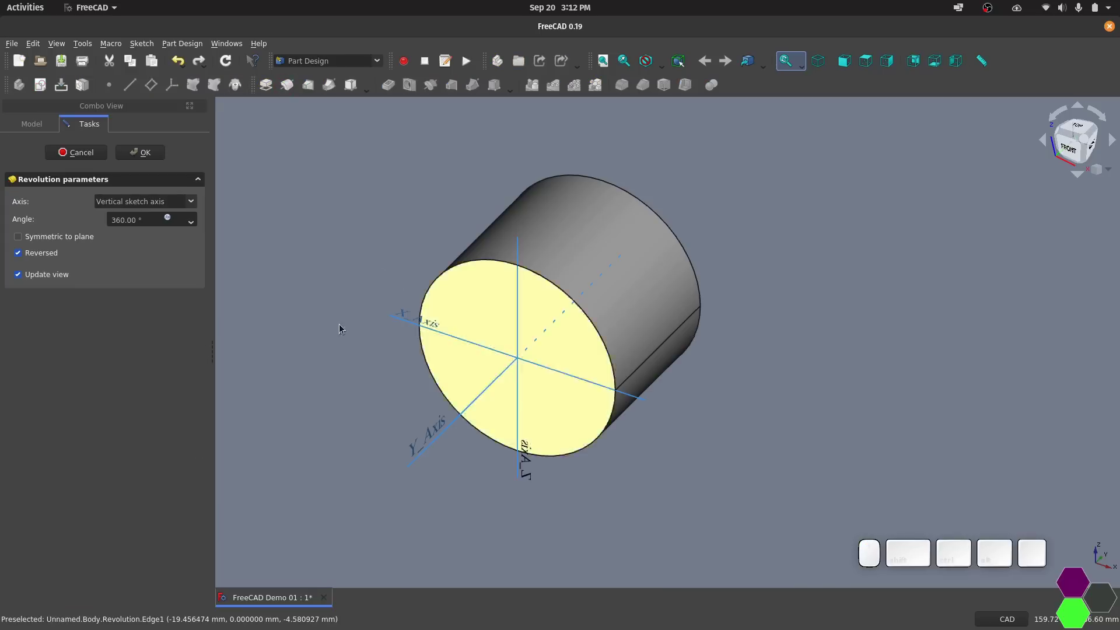
pyautogui.click(195, 225)
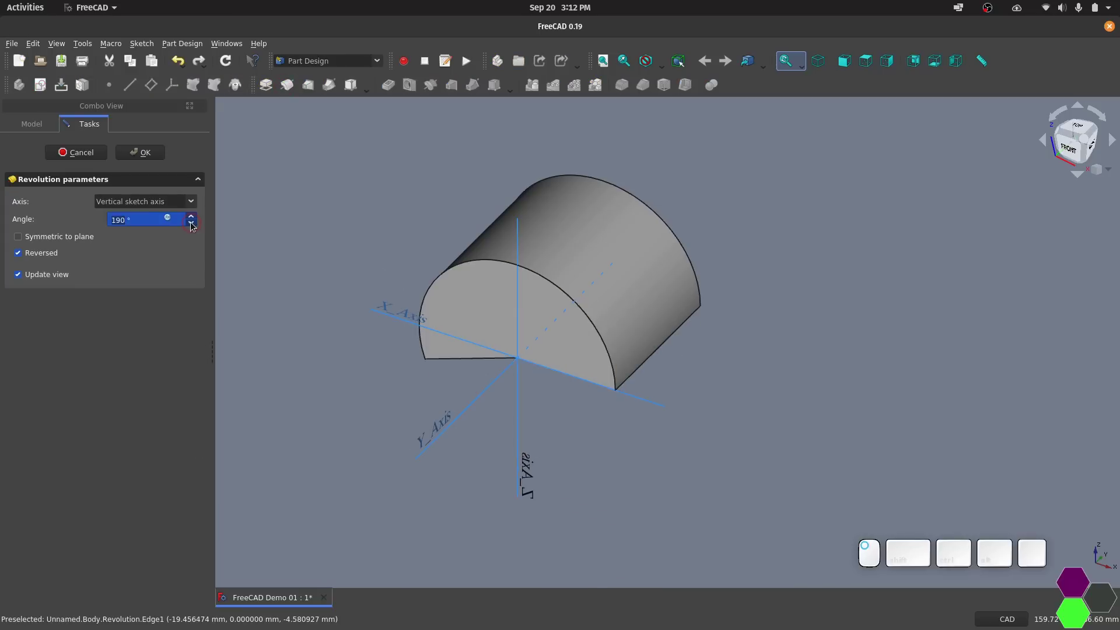
pyautogui.click(162, 156)
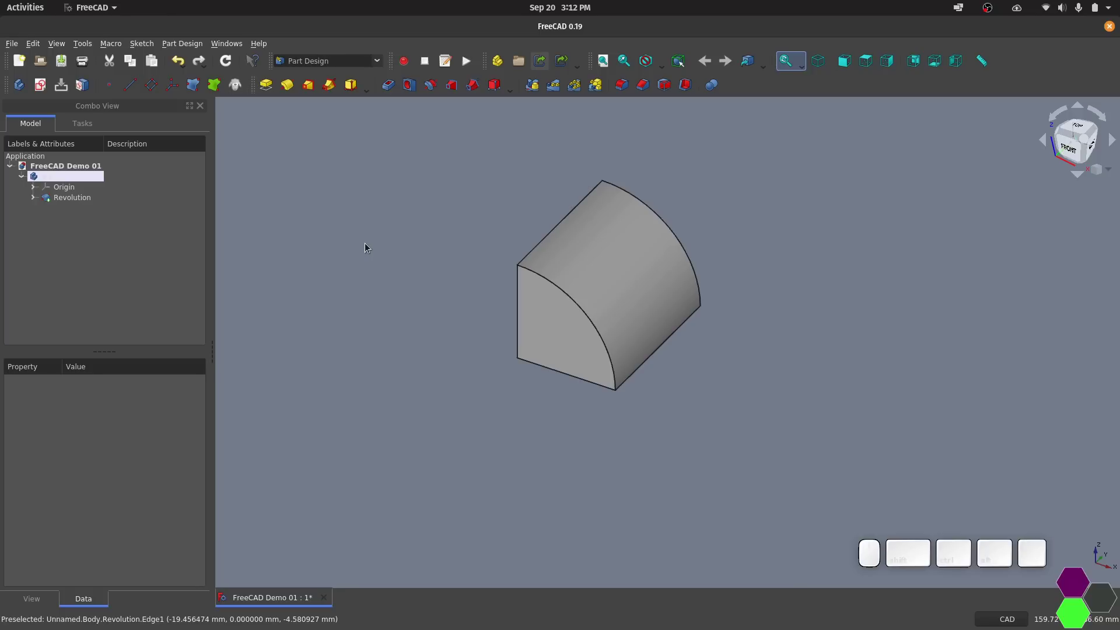
pyautogui.click(263, 88)
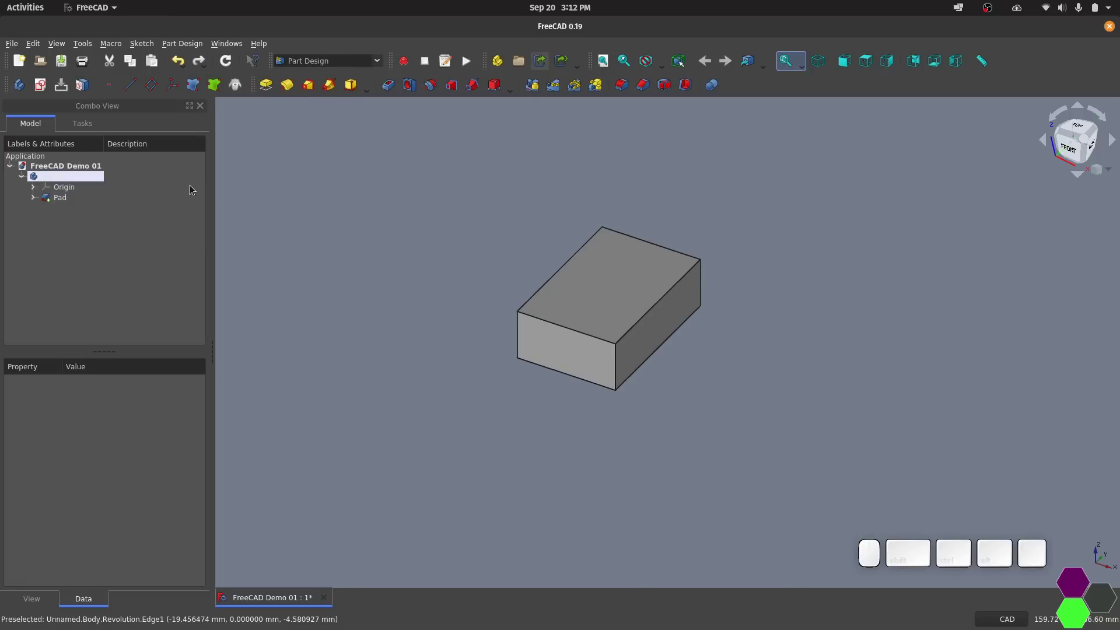
pyautogui.click(39, 200)
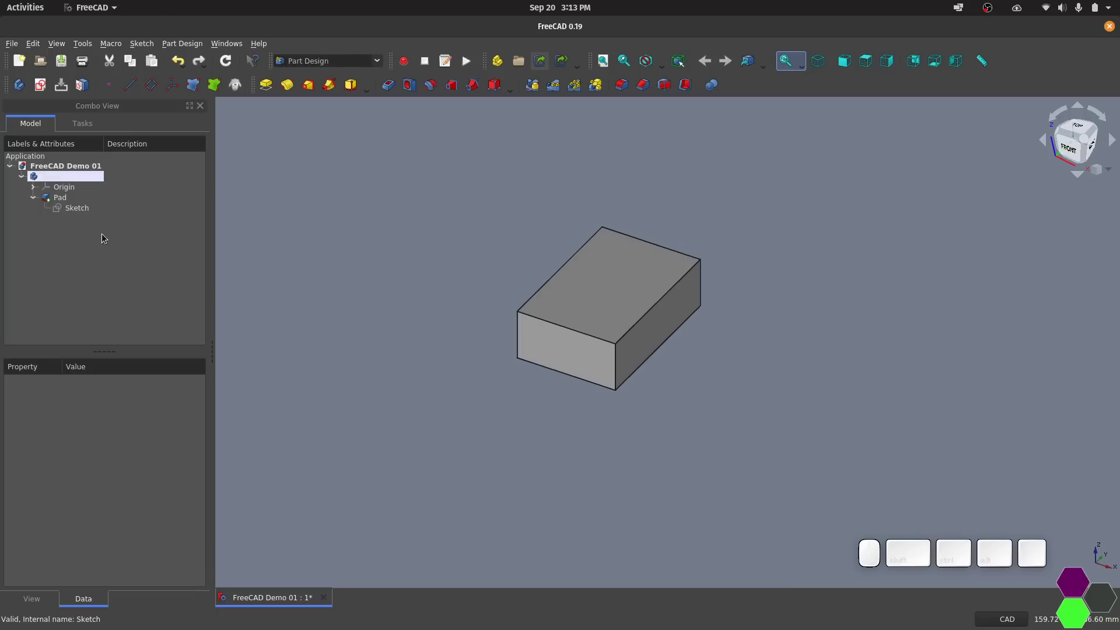
# Start a new sketch attached to the block's top face.
pyautogui.click(342, 157)
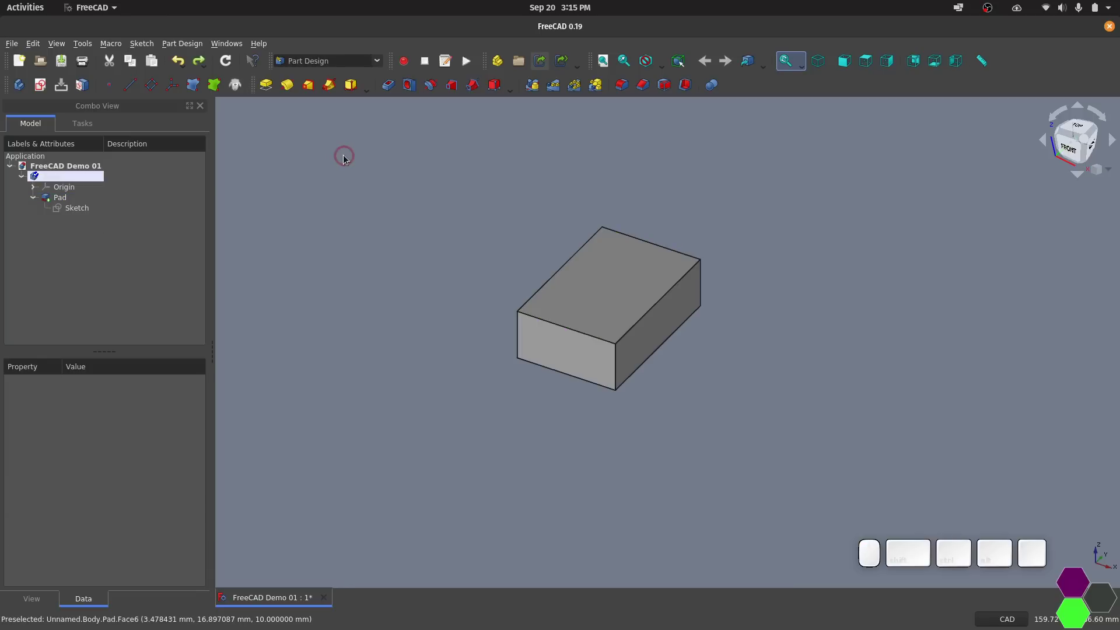
pyautogui.click(588, 283)
pyautogui.click(45, 86)
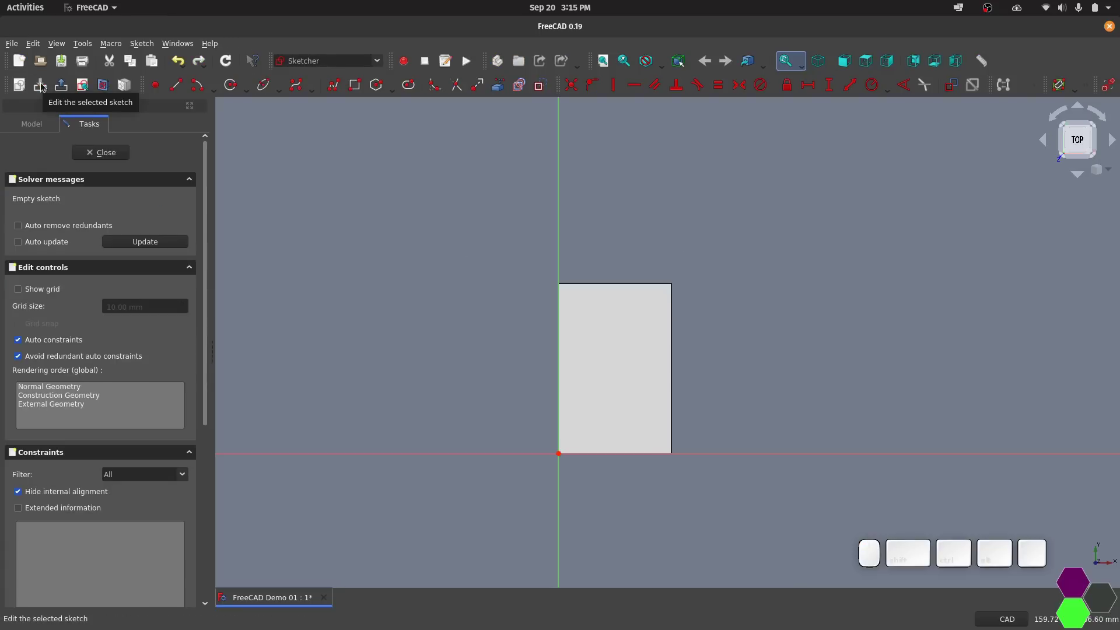
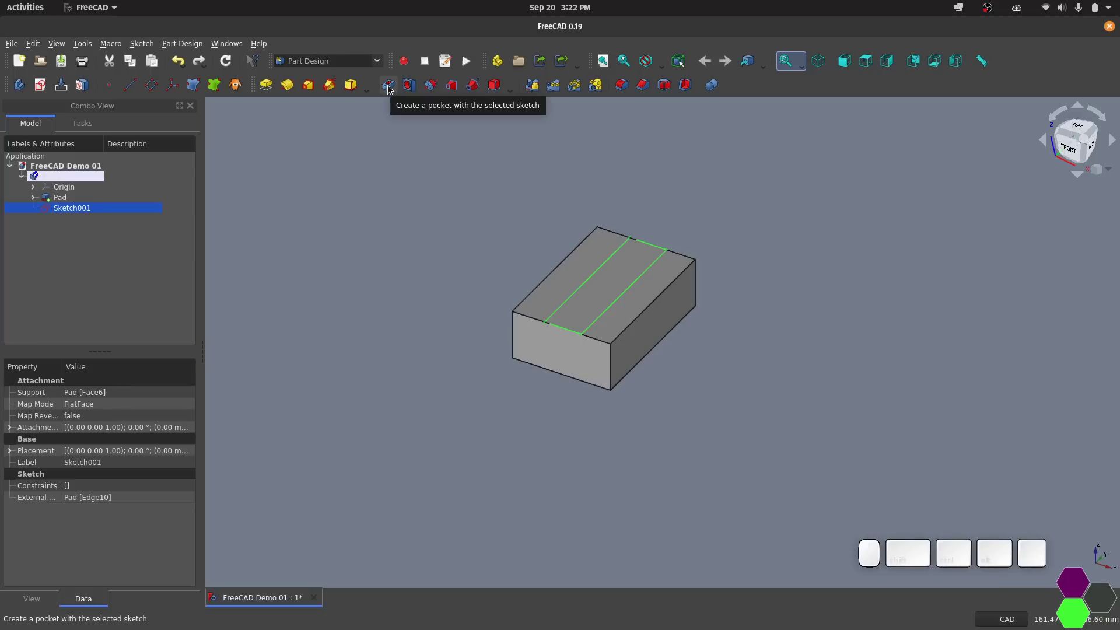
# Cut a Pocket from Sketch001, trying depths 10 and 12 mm before accepting 5 mm.
pyautogui.click(392, 89)
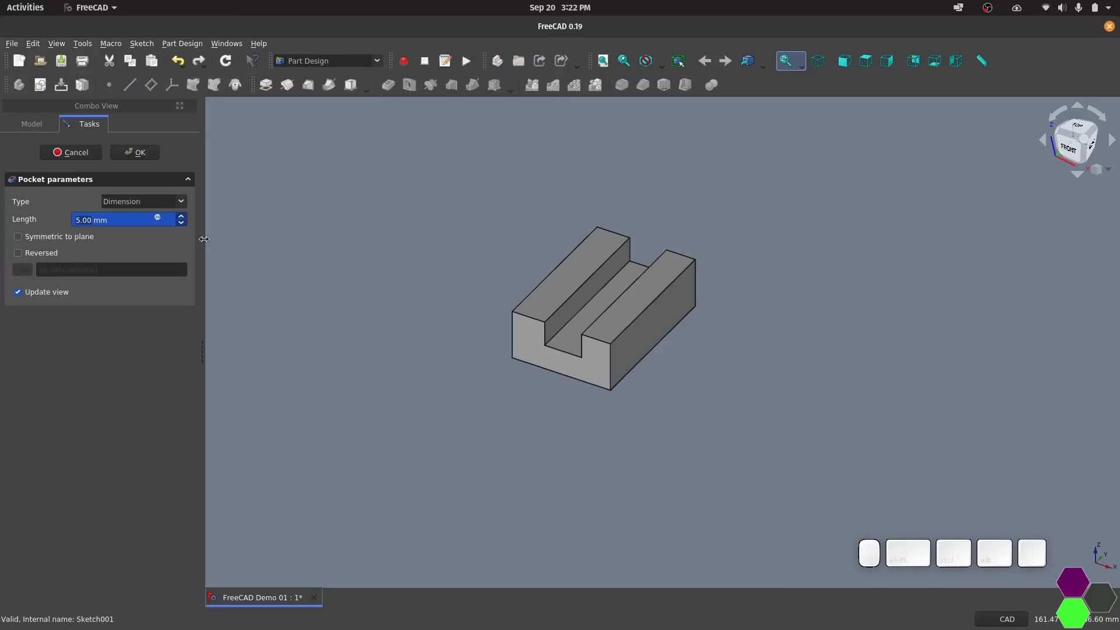
pyautogui.click(184, 221)
pyautogui.click(184, 222)
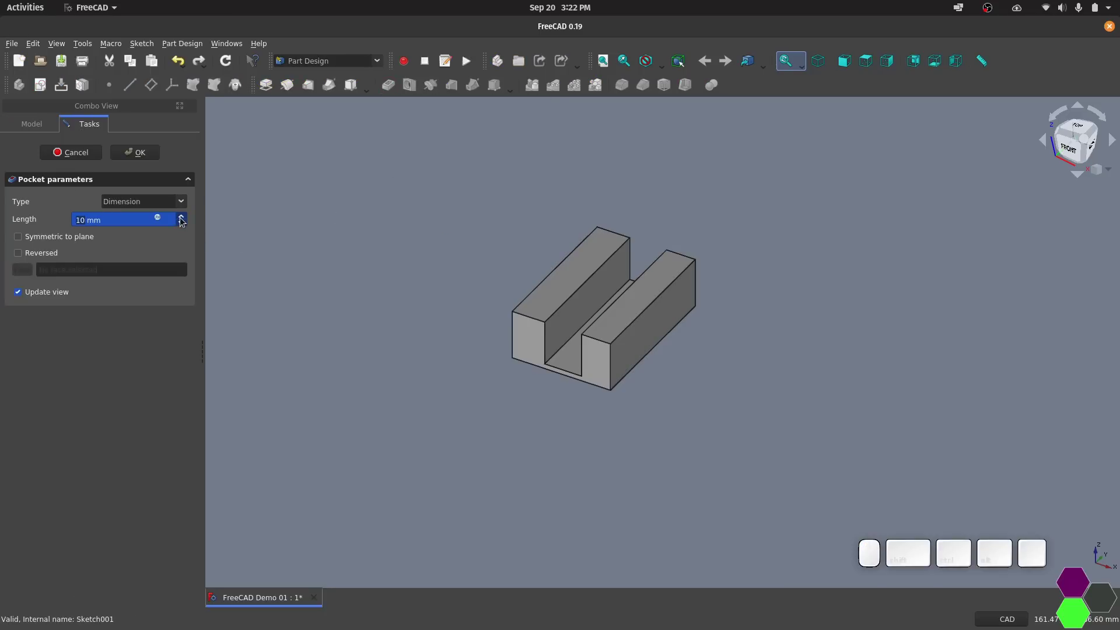
pyautogui.click(185, 221)
pyautogui.click(184, 221)
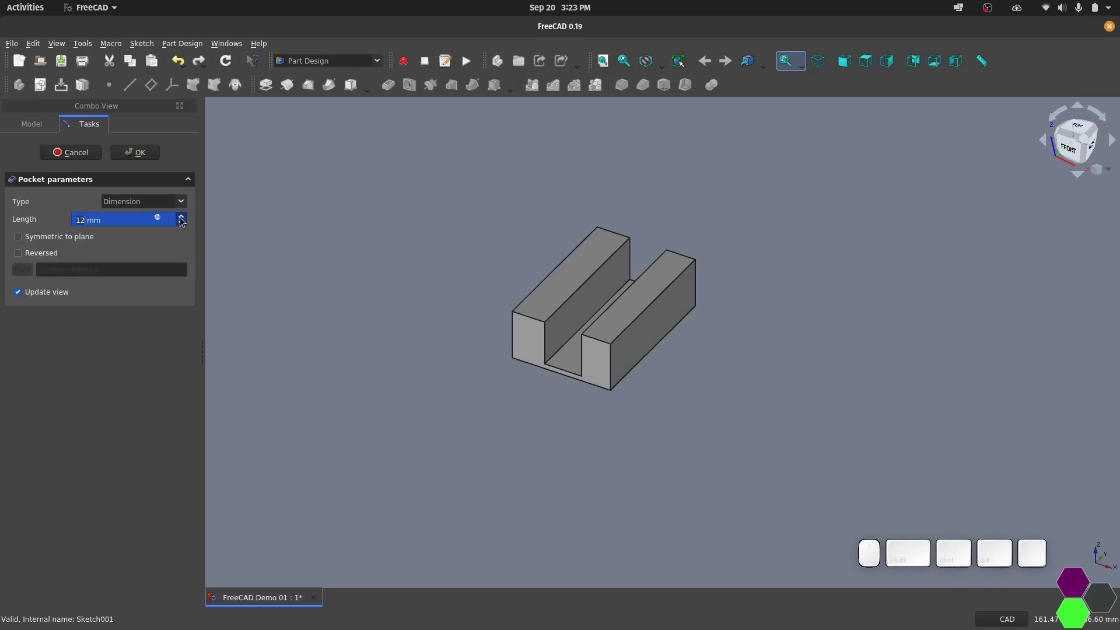
pyautogui.click(189, 222)
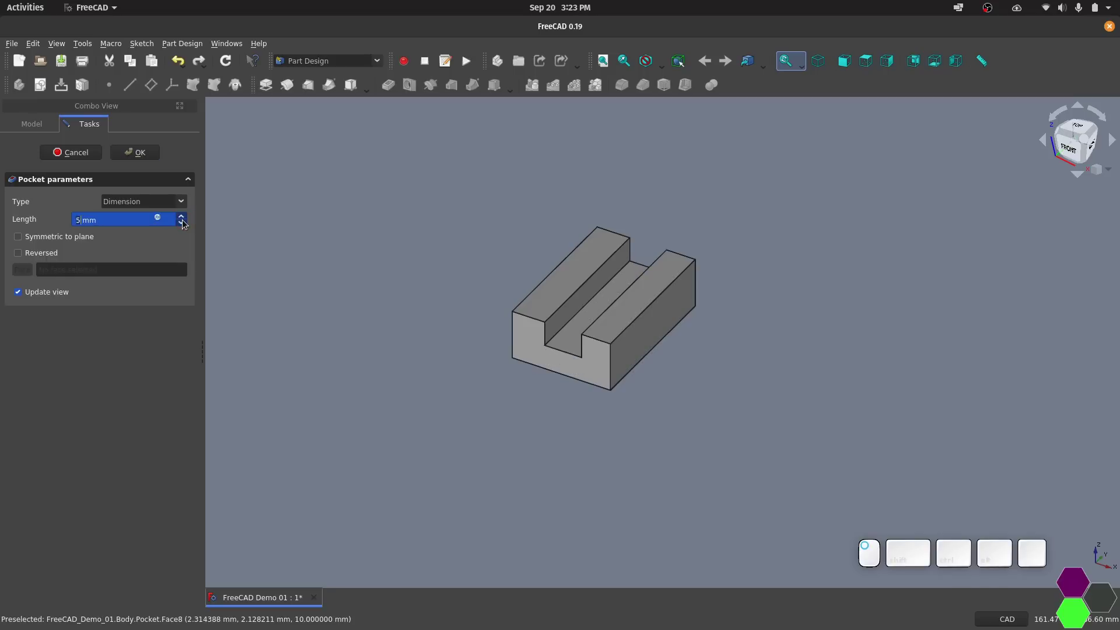
pyautogui.click(150, 160)
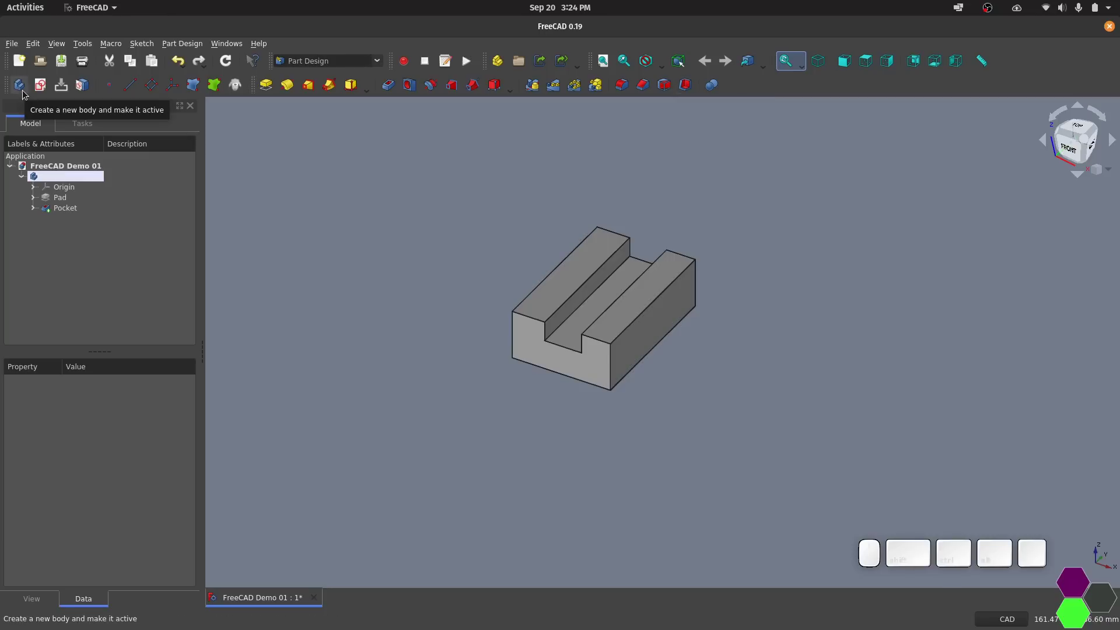
# Create a second body with a circle sketch on its XY plane and pad it into a 10 mm cylinder.
pyautogui.click(27, 93)
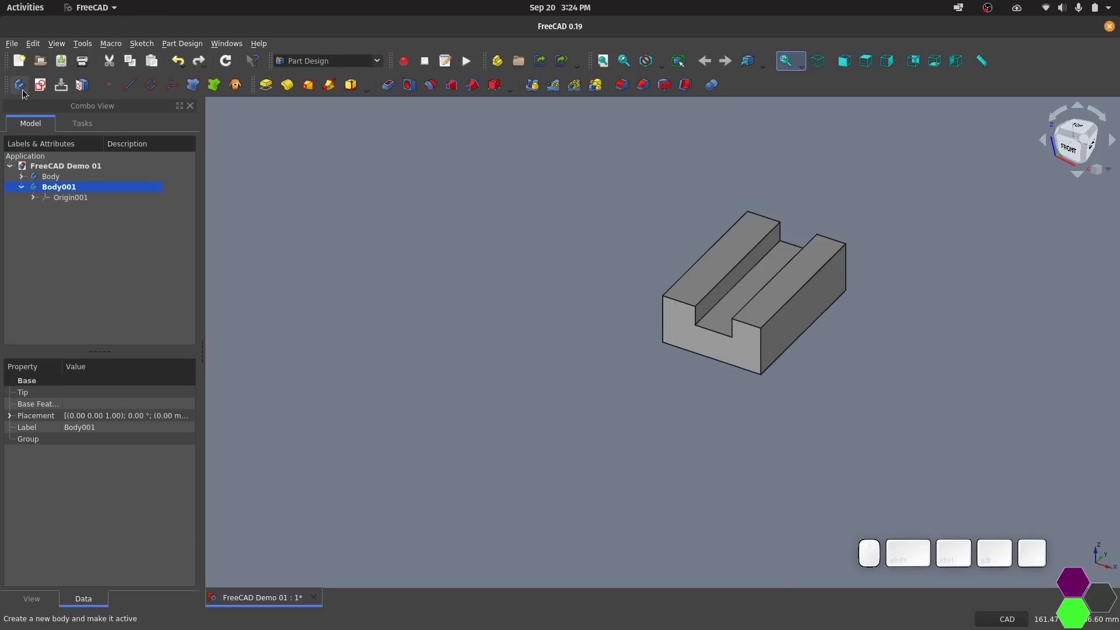
pyautogui.click(575, 205)
pyautogui.click(572, 202)
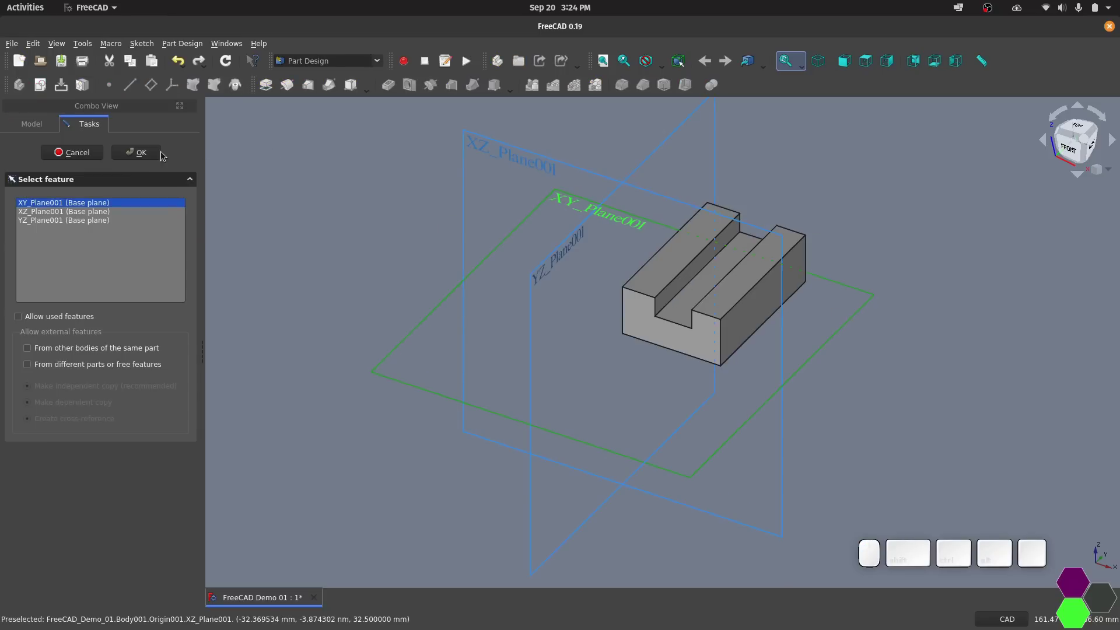
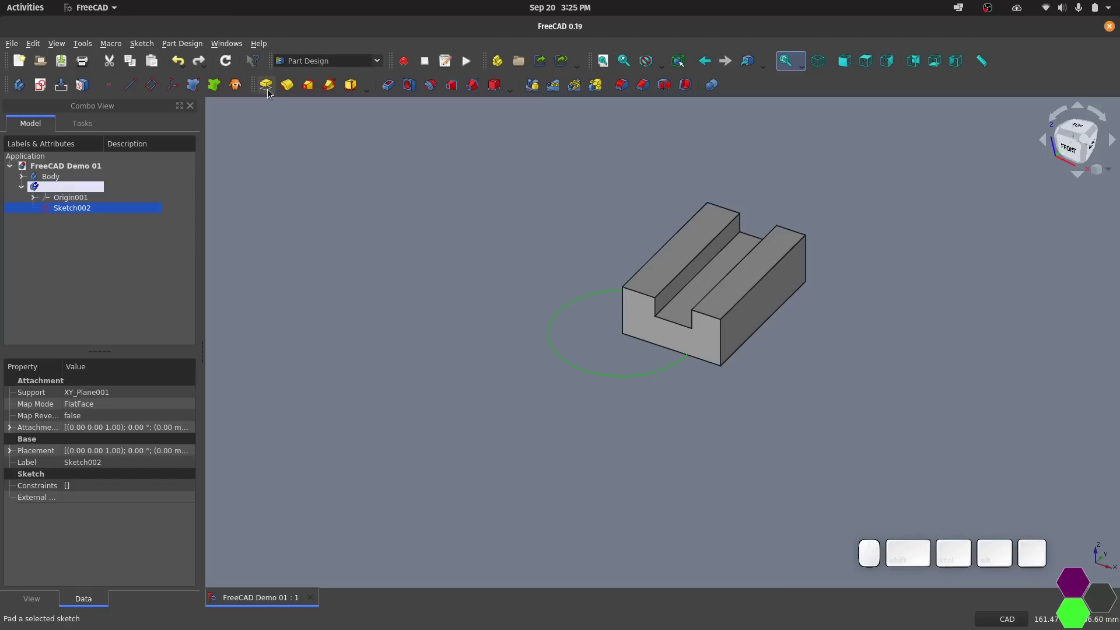
pyautogui.click(271, 91)
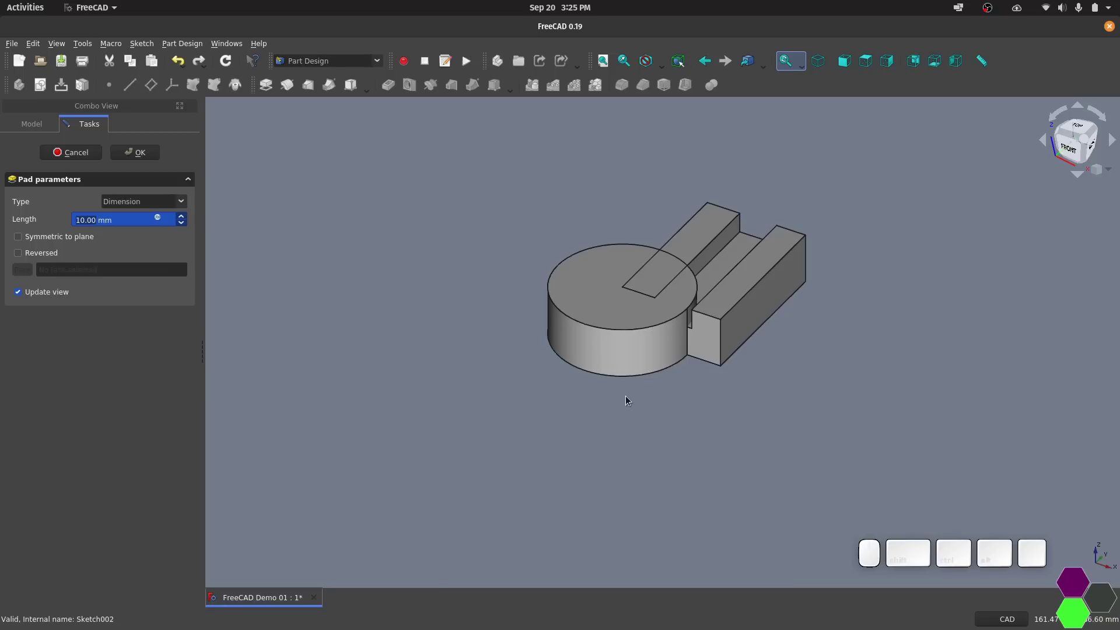
# Activate the slotted block's body and add the cylinder body to a Boolean operation on it.
pyautogui.click(53, 174)
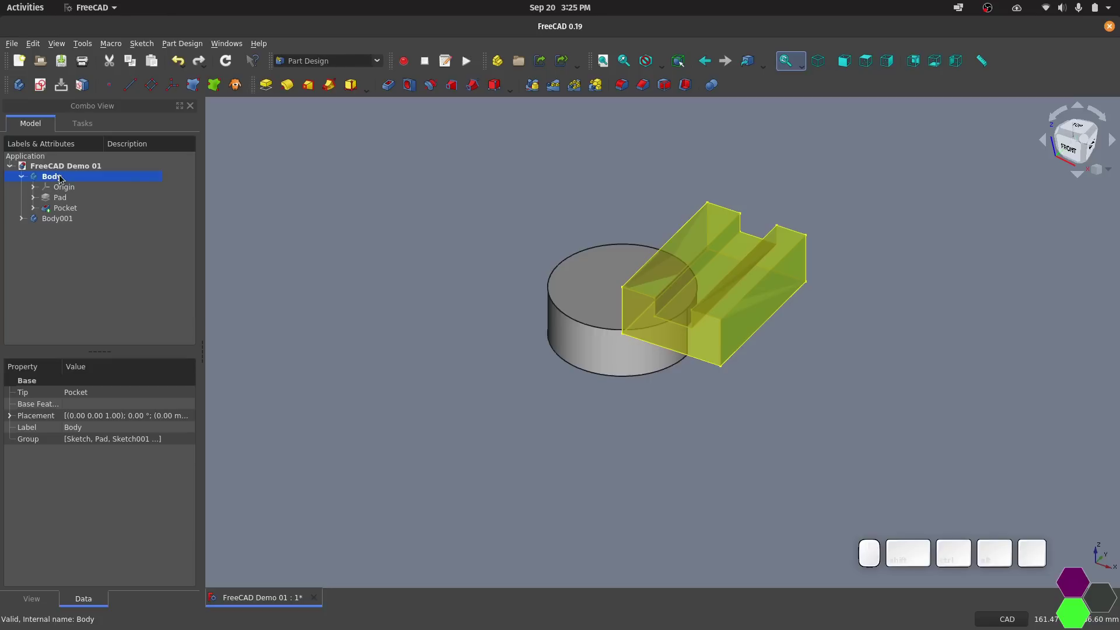
pyautogui.click(157, 280)
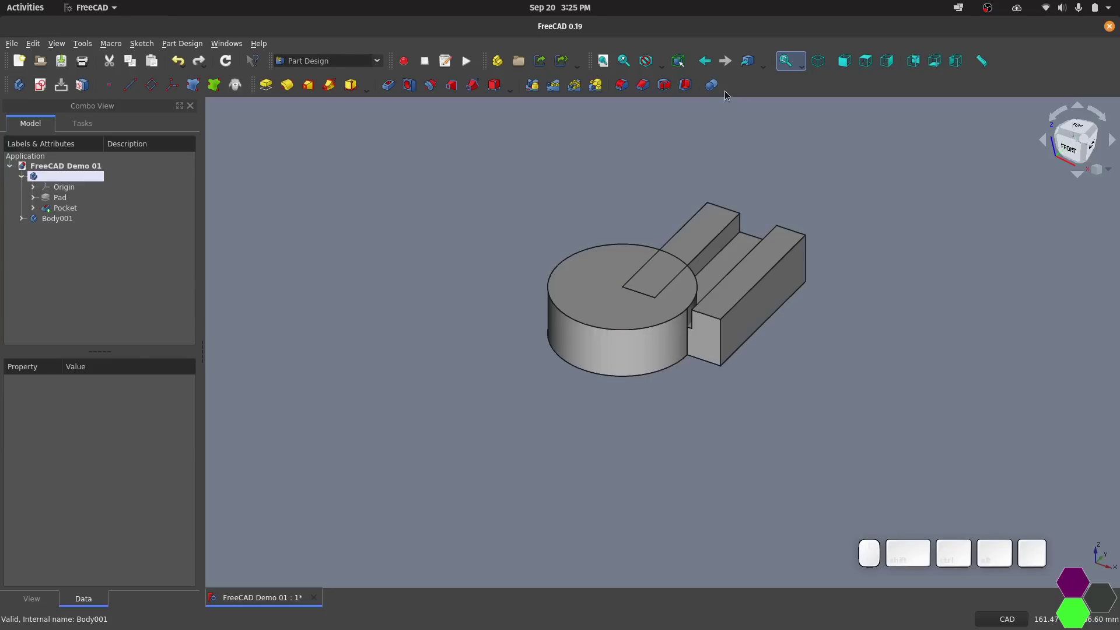
pyautogui.click(717, 89)
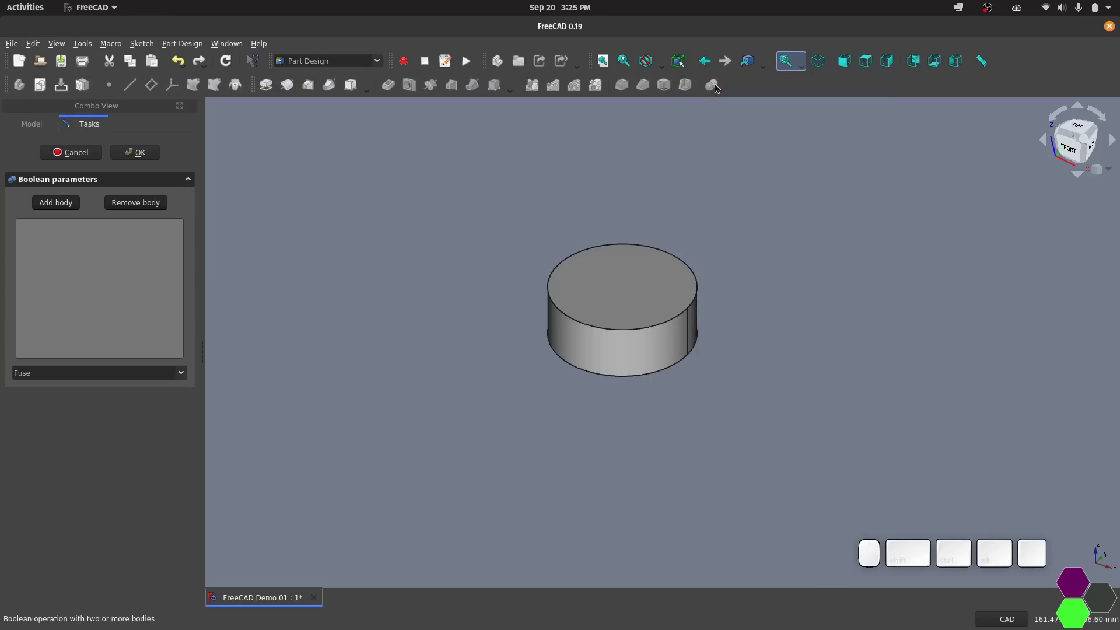
pyautogui.click(72, 206)
pyautogui.click(613, 286)
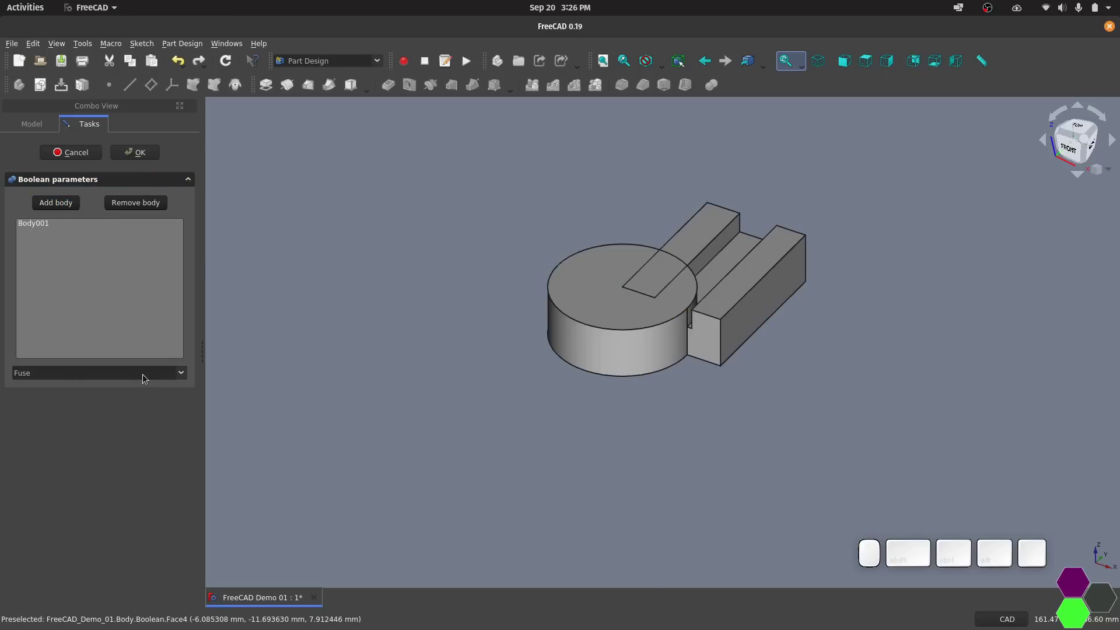
# Set the Boolean operation to Cut and confirm, notching the block with the cylinder.
pyautogui.click(147, 376)
pyautogui.click(134, 390)
pyautogui.click(145, 150)
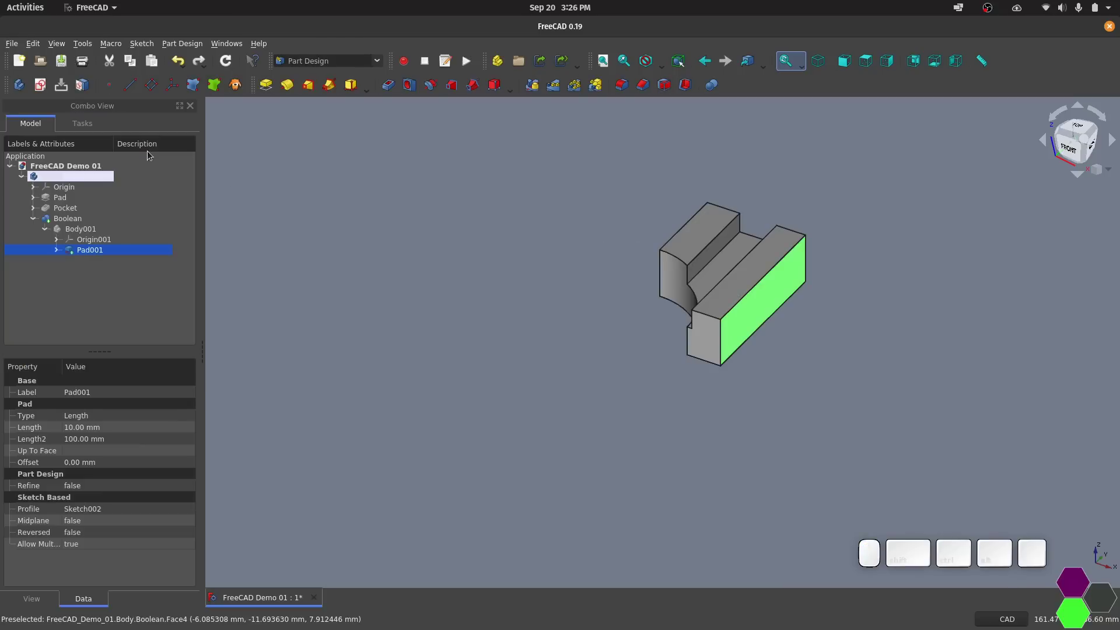
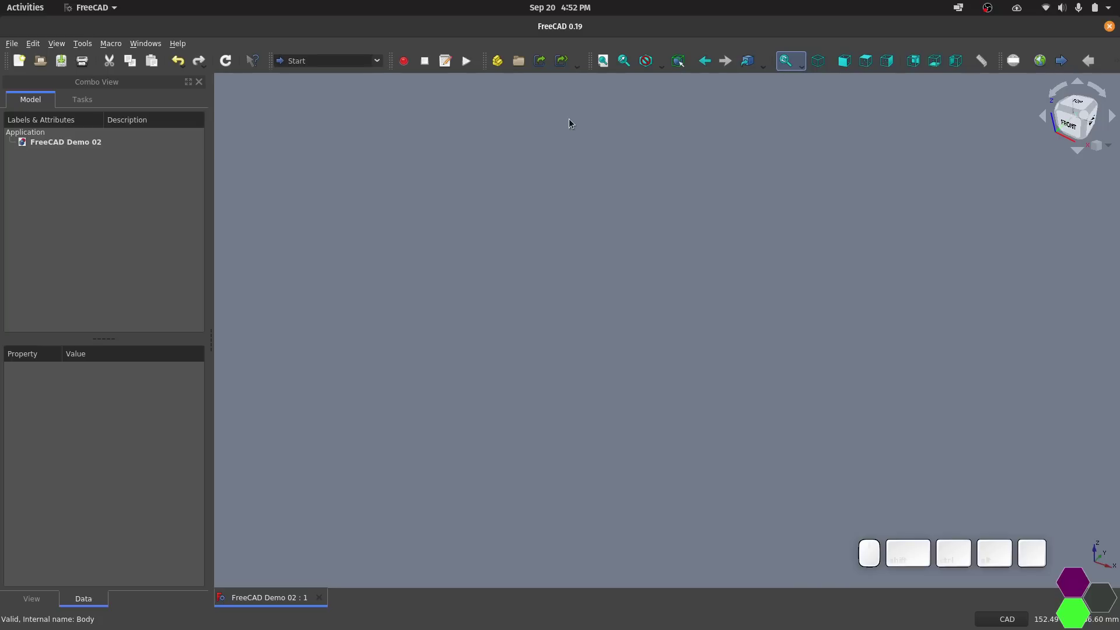
# Add a Body, sketch two overlapping rectangles on XY_Plane, and Pad it, raising the multiple-solids error.
pyautogui.click(54, 89)
pyautogui.click(474, 243)
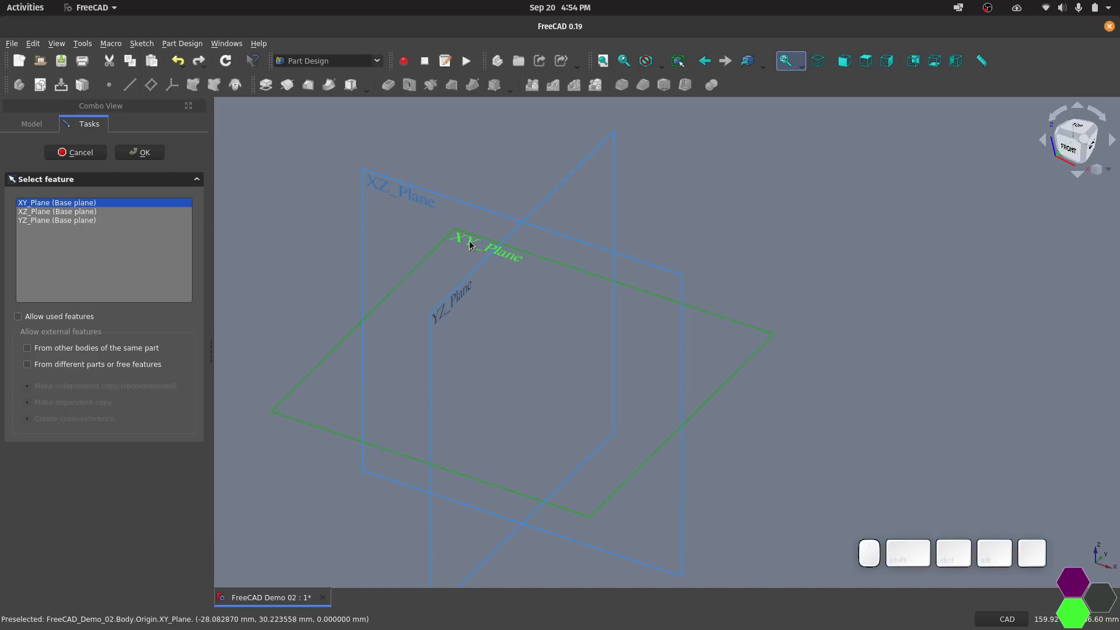
pyautogui.click(155, 154)
pyautogui.click(582, 306)
pyautogui.click(355, 90)
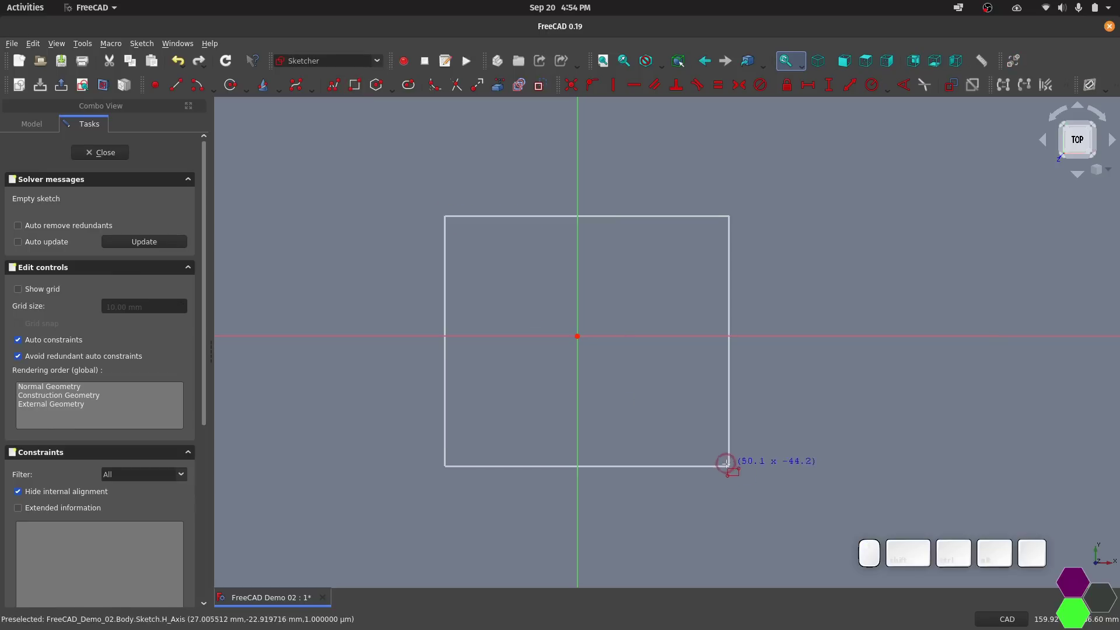
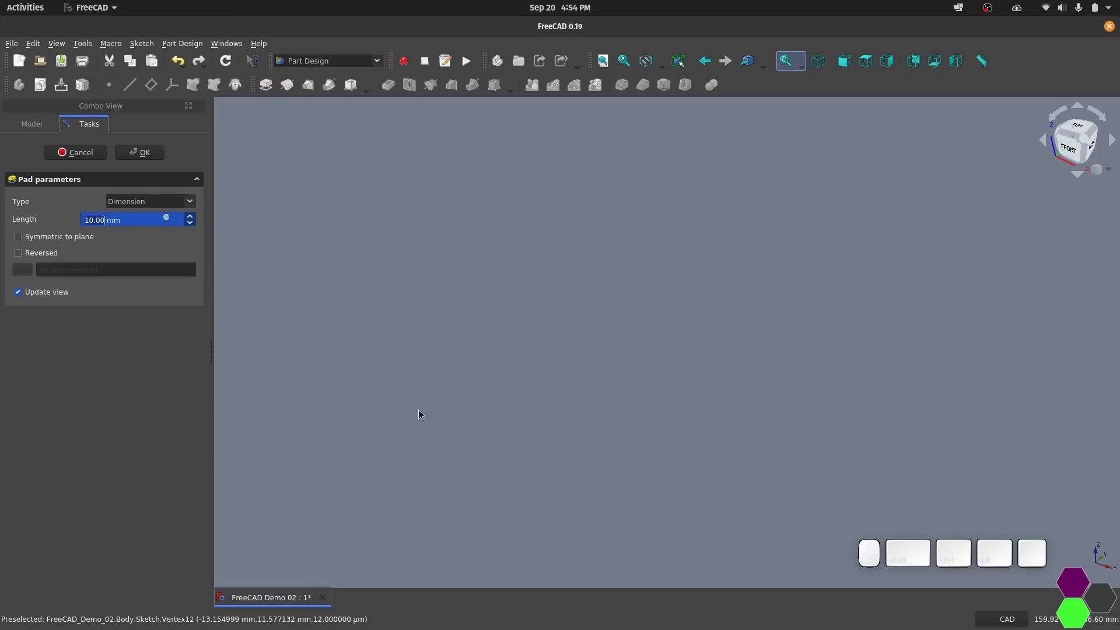
pyautogui.click(129, 160)
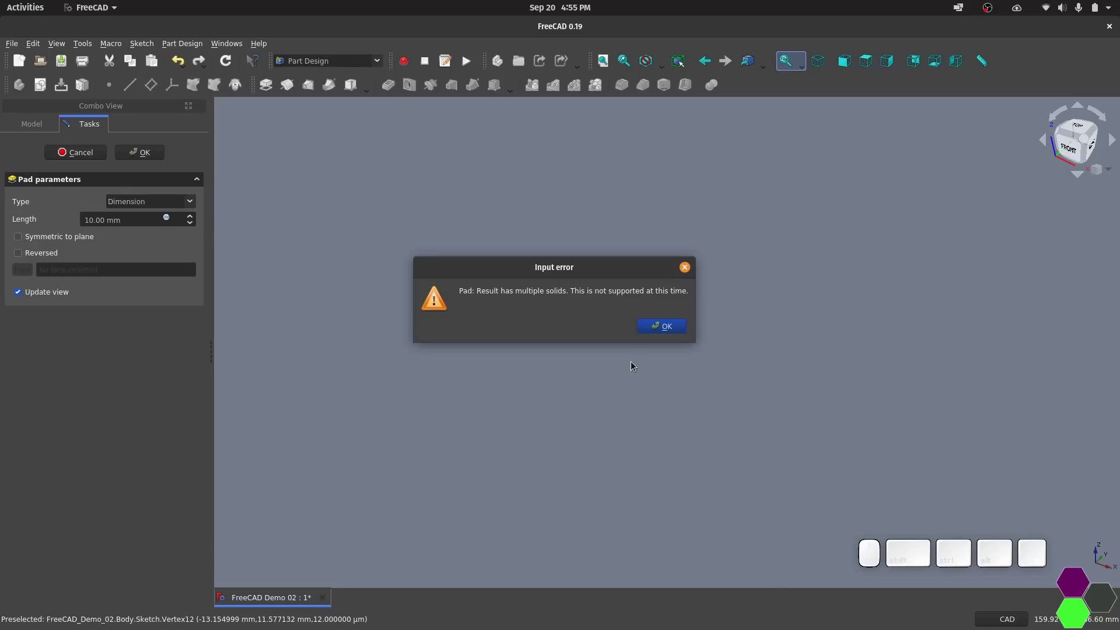
# Trim the overlapping edges into a single stepped outline and close the sketch.
pyautogui.click(58, 200)
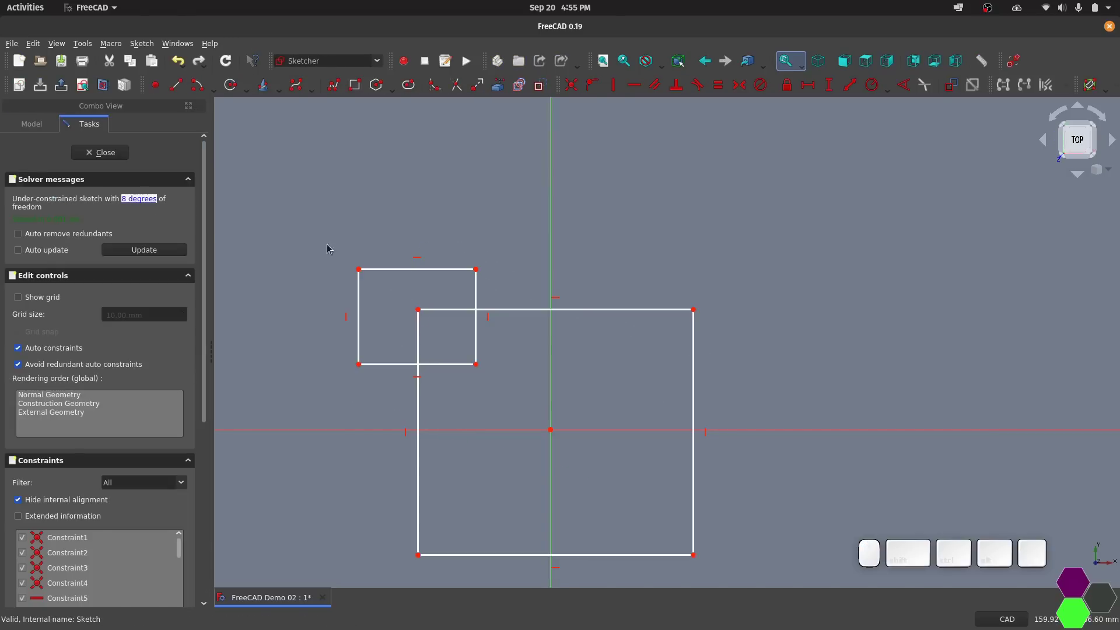
pyautogui.click(458, 91)
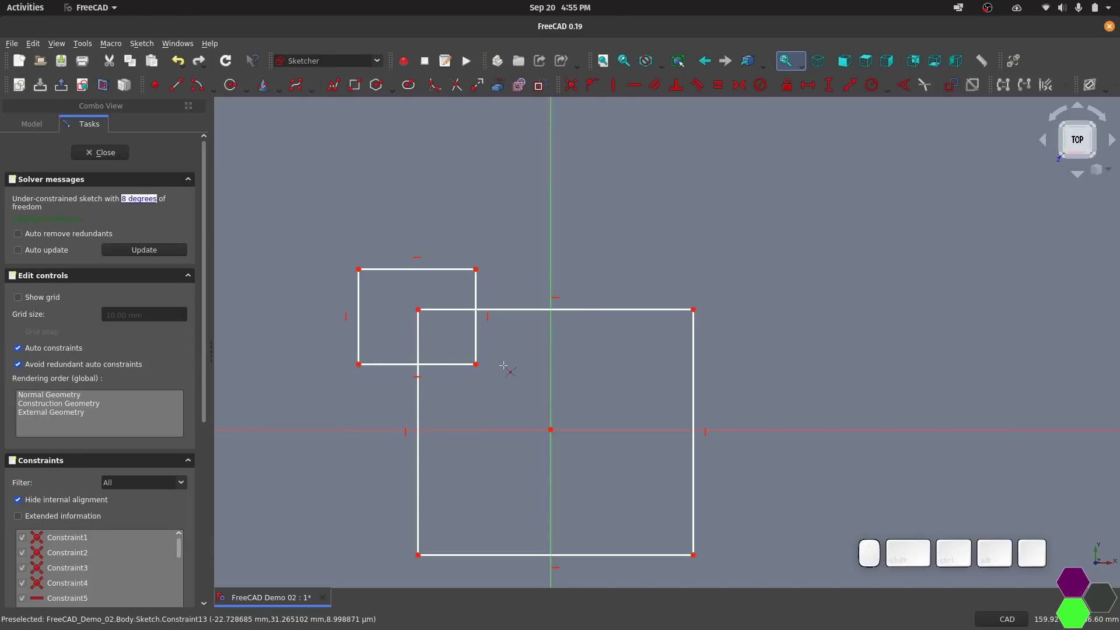
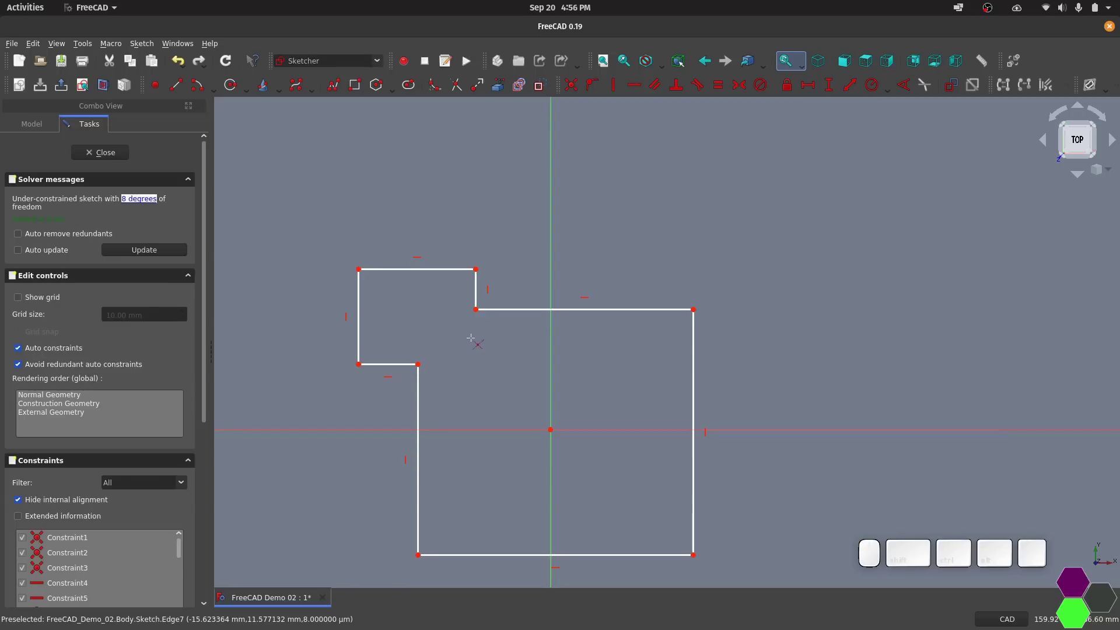
pyautogui.click(119, 157)
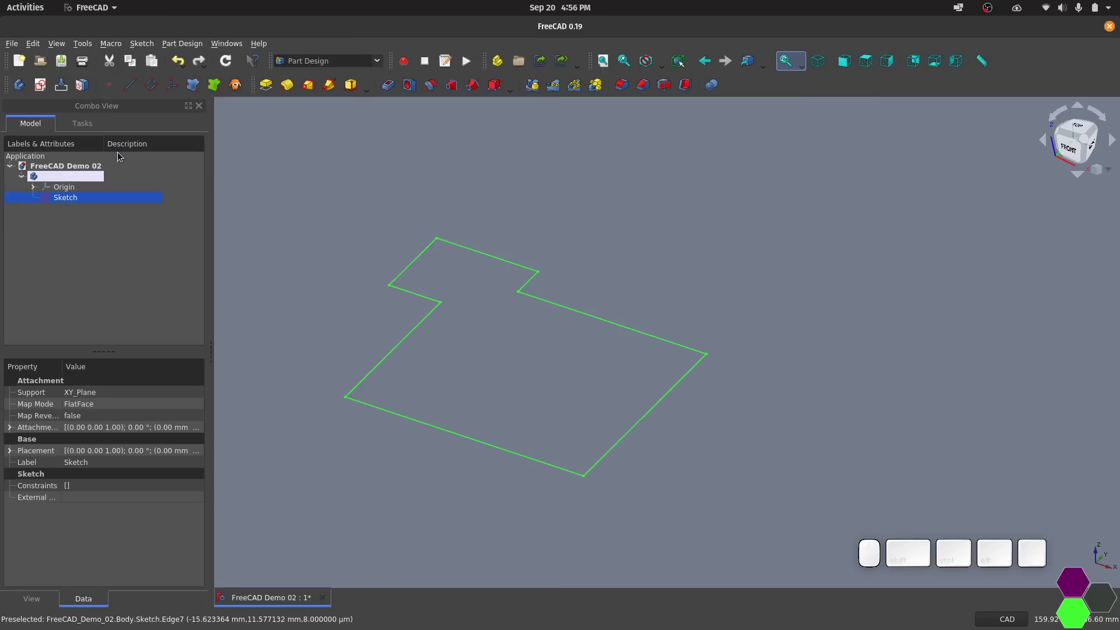
# Preview the stepped outline as a 10 mm single-solid pad.
pyautogui.click(274, 89)
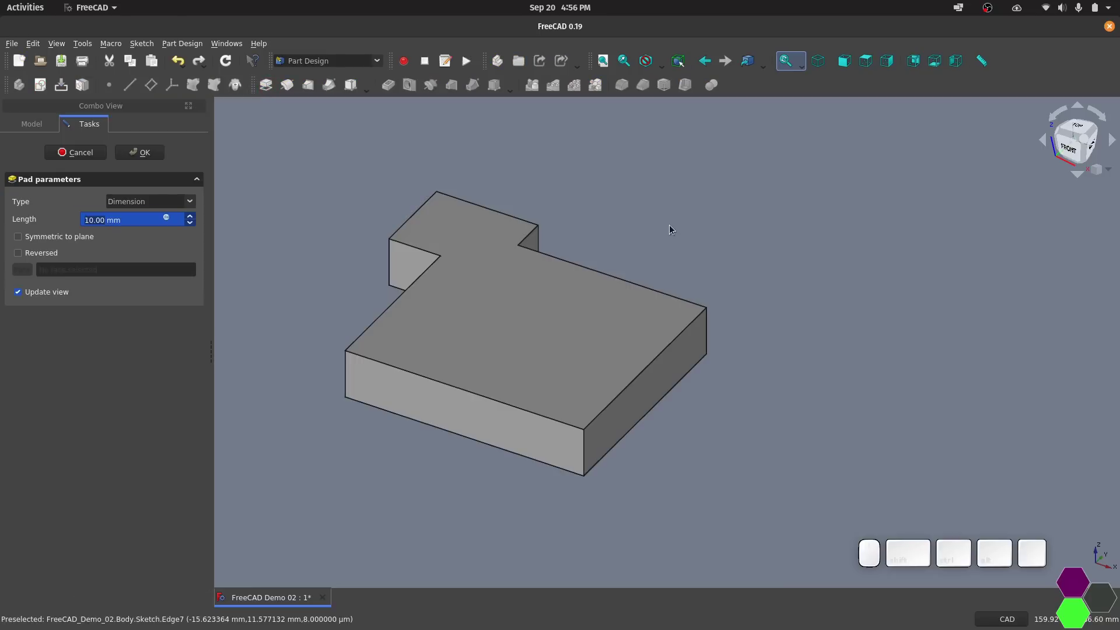
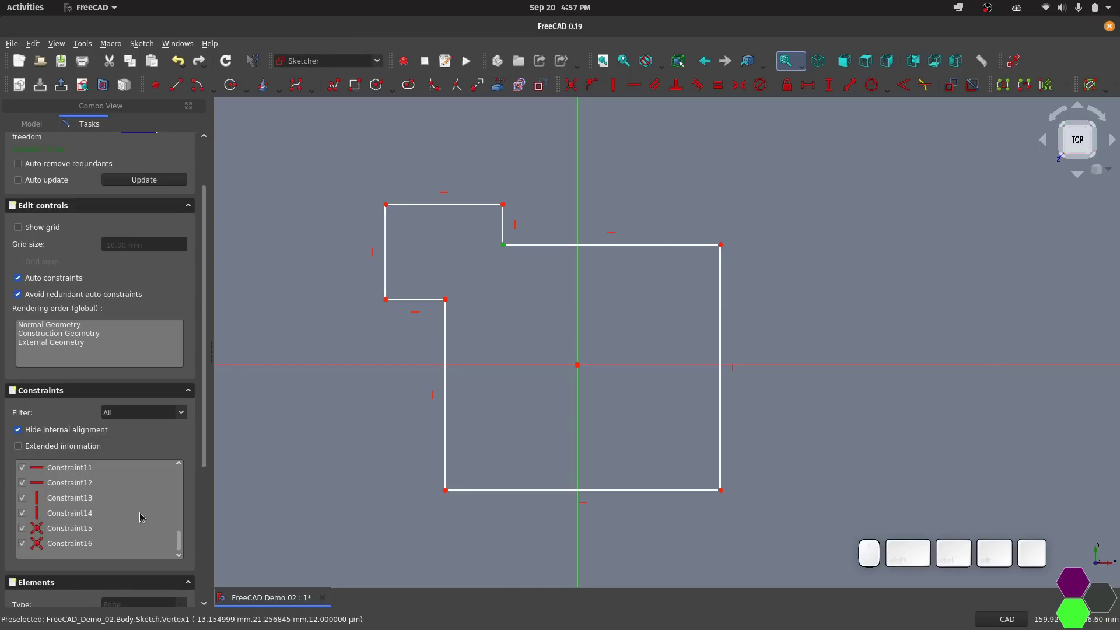
# Delete coincident Constraint15 to open an inner corner, then Pad the sketch, giving the broken-face error.
pyautogui.click(131, 523)
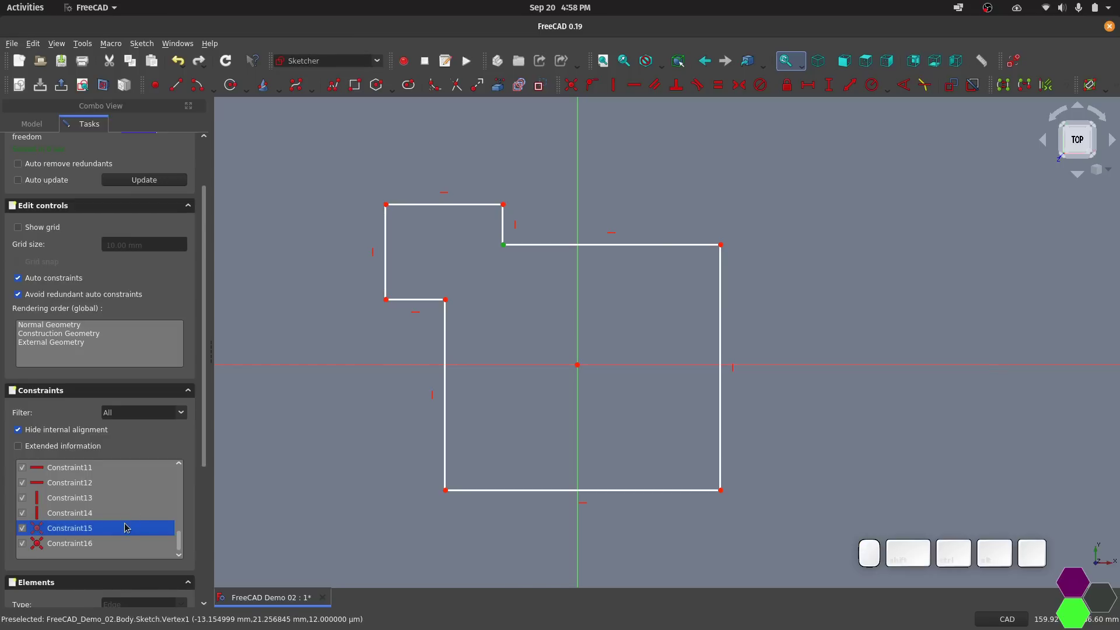
pyautogui.press('Delete')
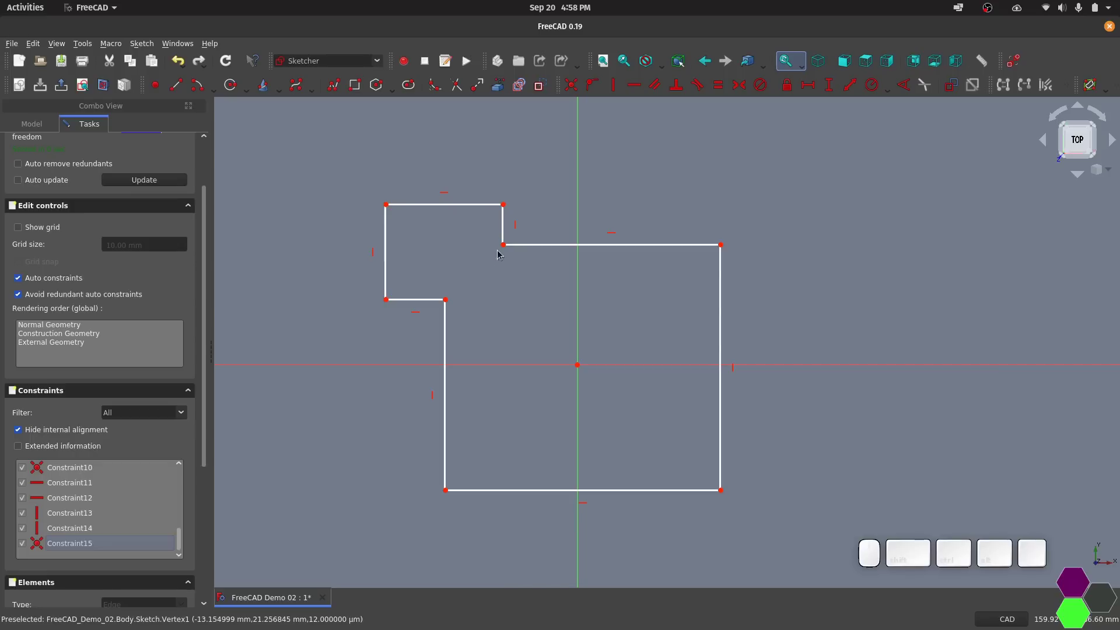
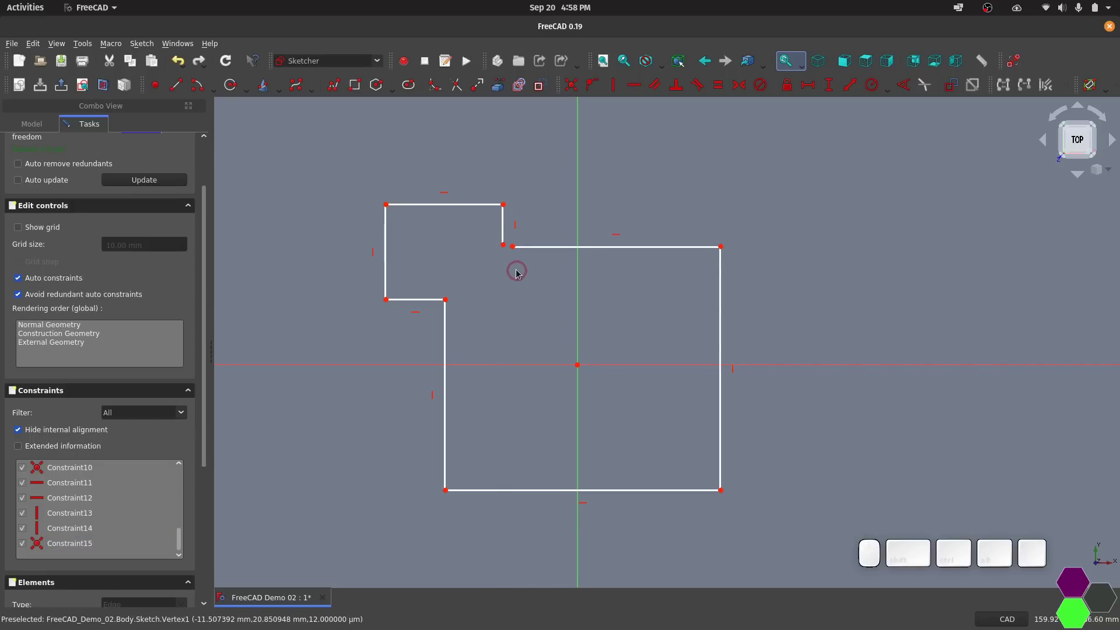
pyautogui.scroll(3)
pyautogui.click(127, 159)
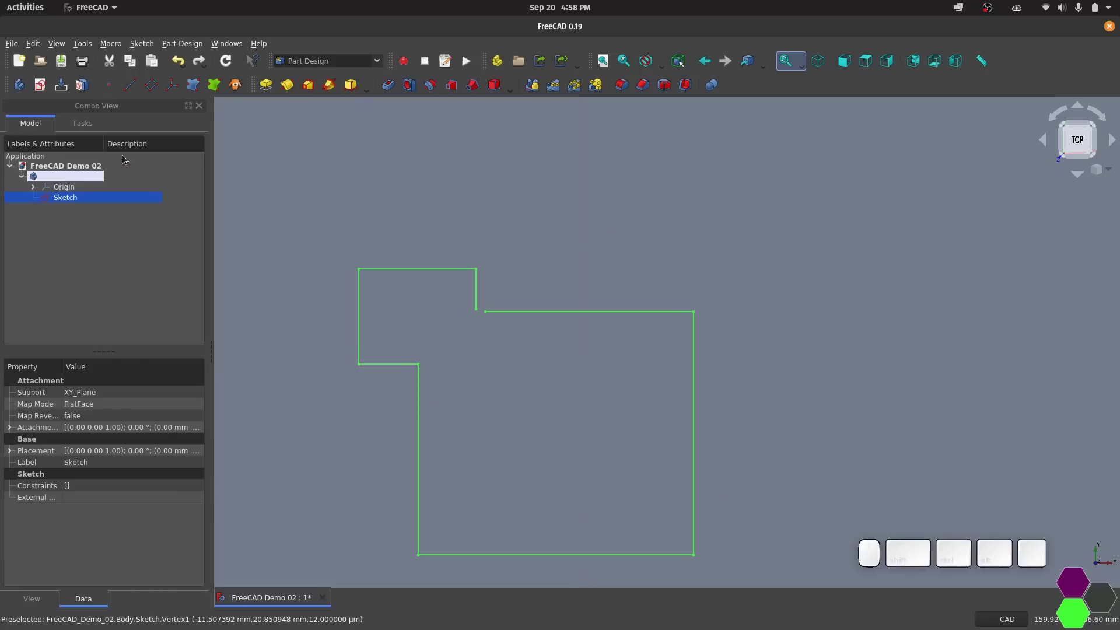
pyautogui.click(553, 271)
pyautogui.click(275, 89)
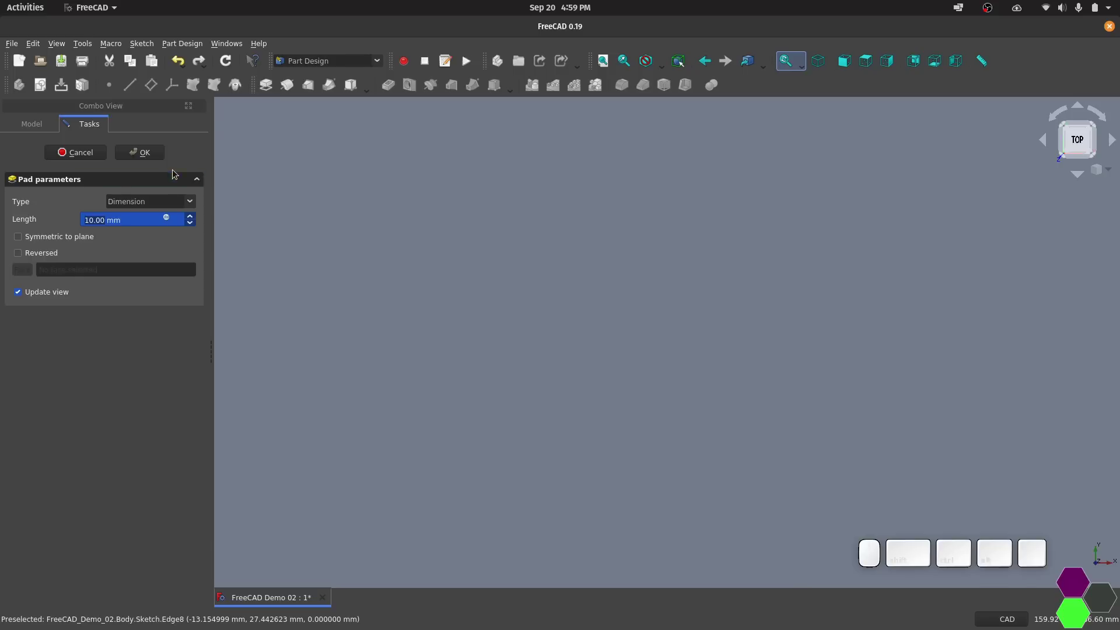
# Dismiss the error and run Validate sketch, highlighting the open vertices at the gap.
pyautogui.click(160, 159)
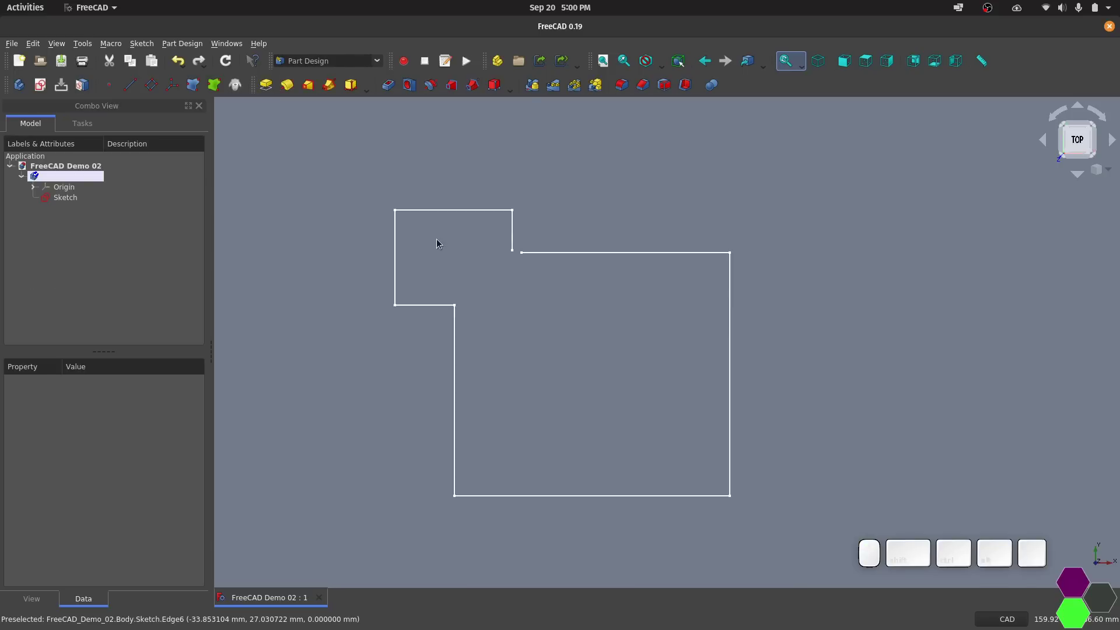
pyautogui.click(72, 200)
pyautogui.click(150, 41)
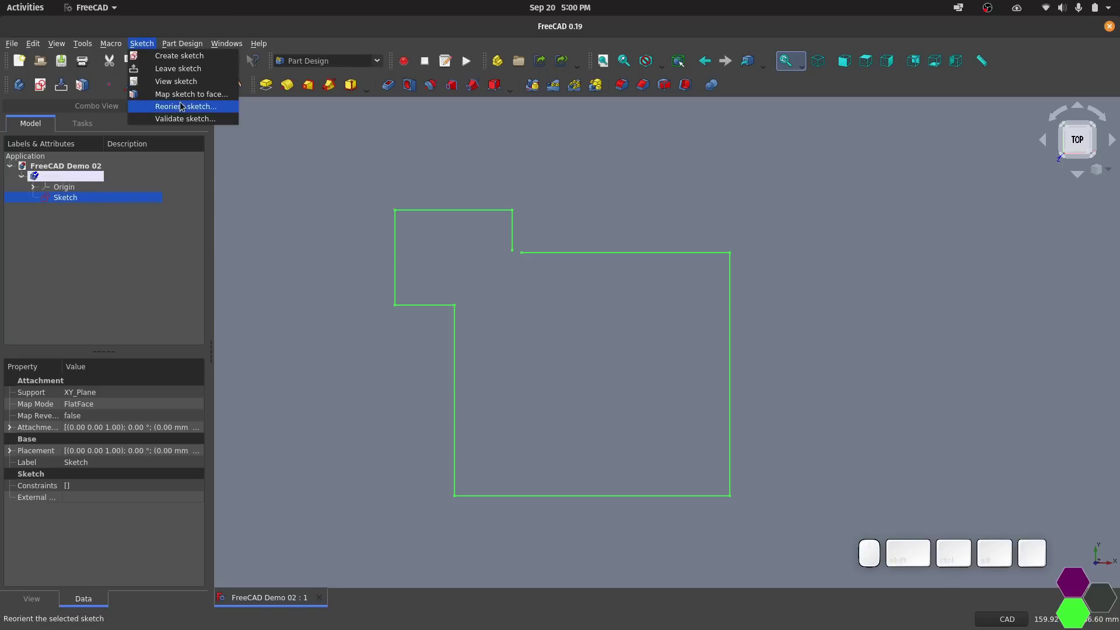
pyautogui.click(195, 121)
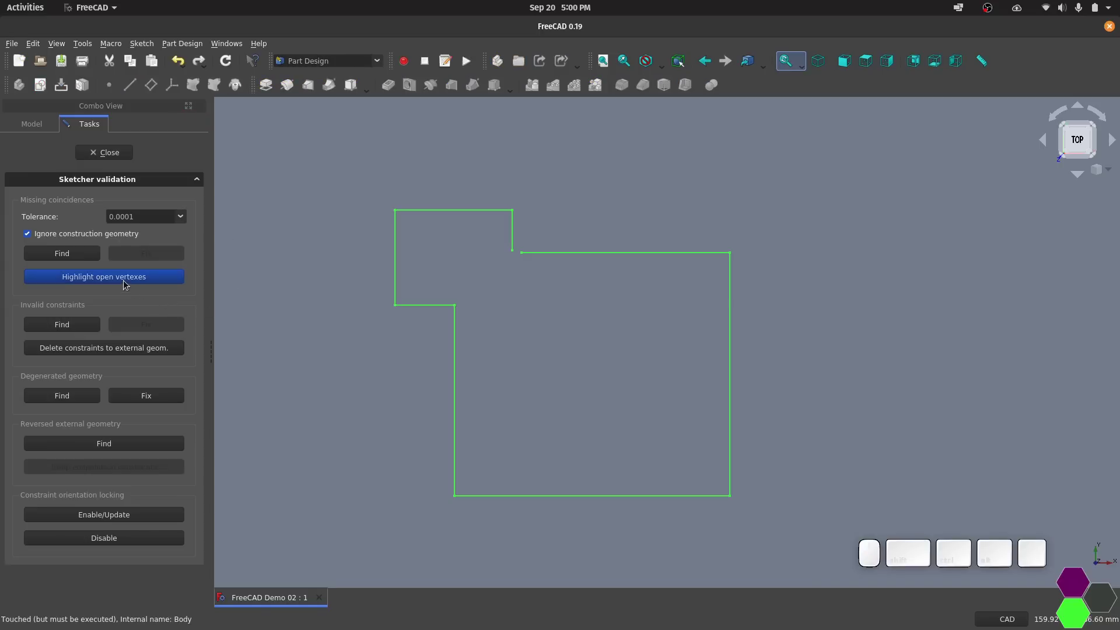
pyautogui.click(129, 284)
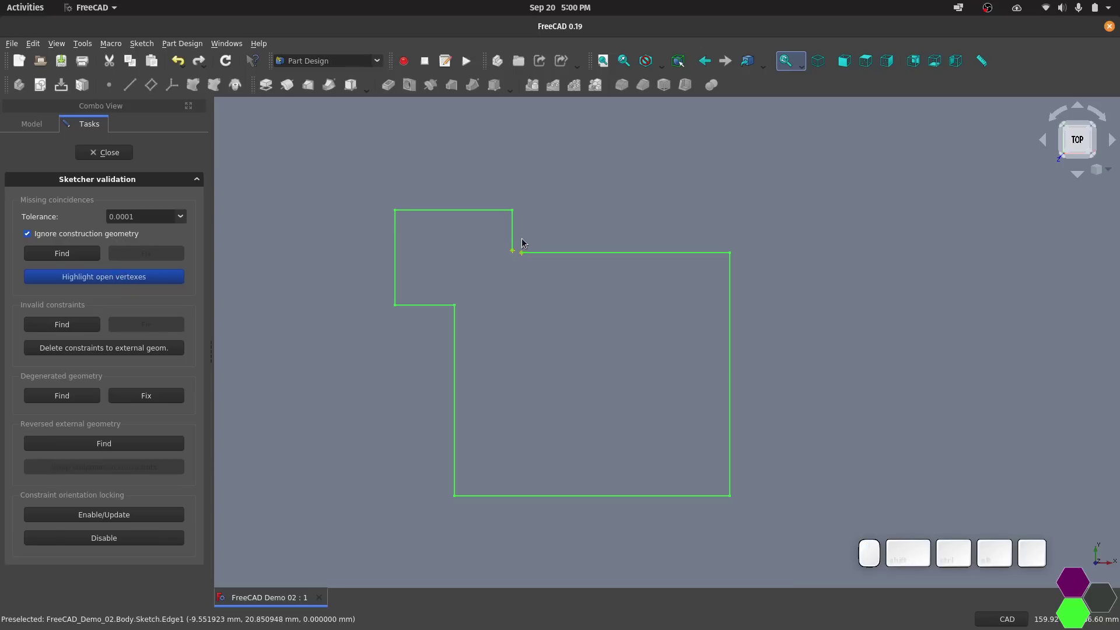